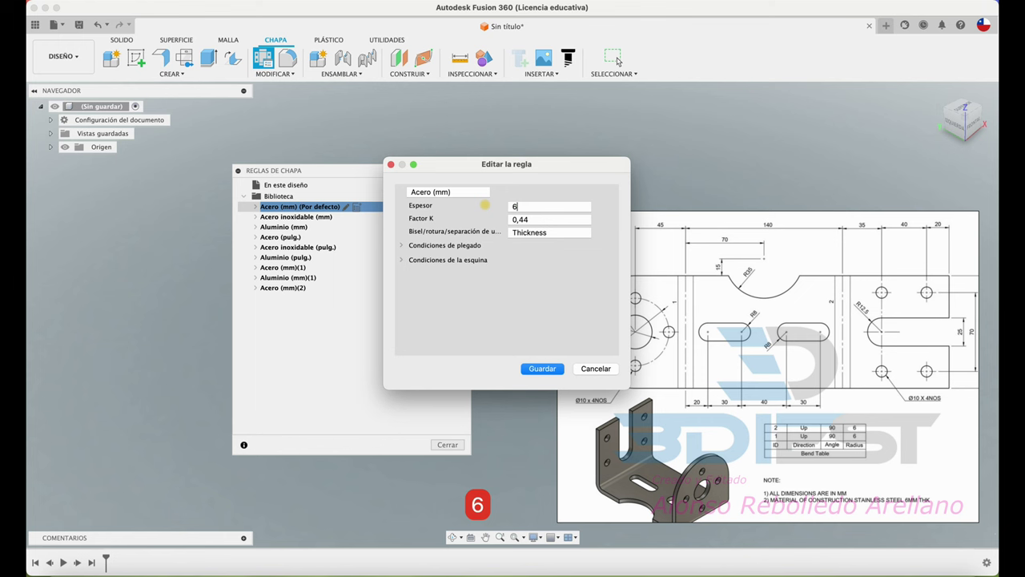
Save the Acero (mm) sheet-metal rule with 6 mm thickness.
left_click(619, 62)
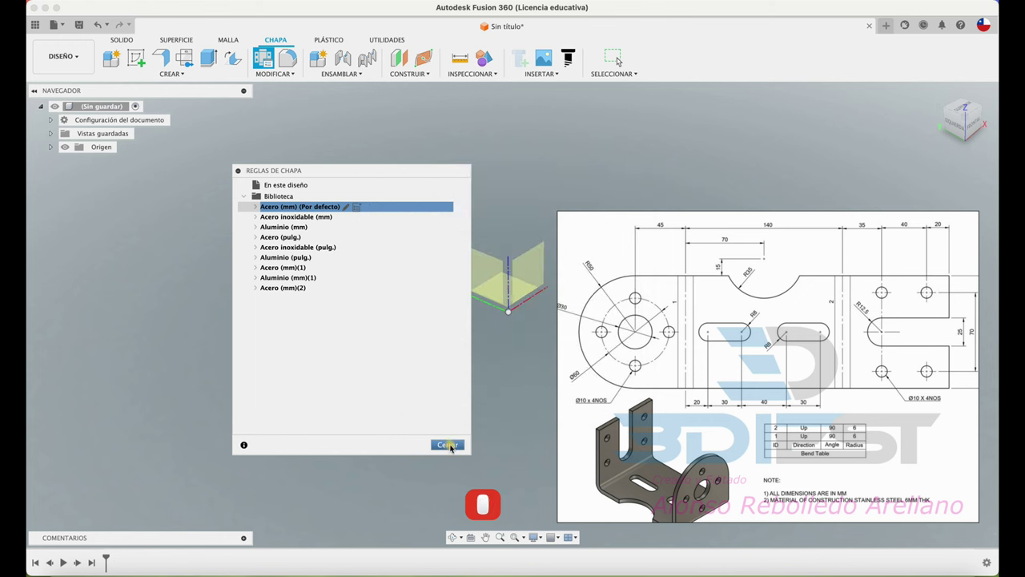
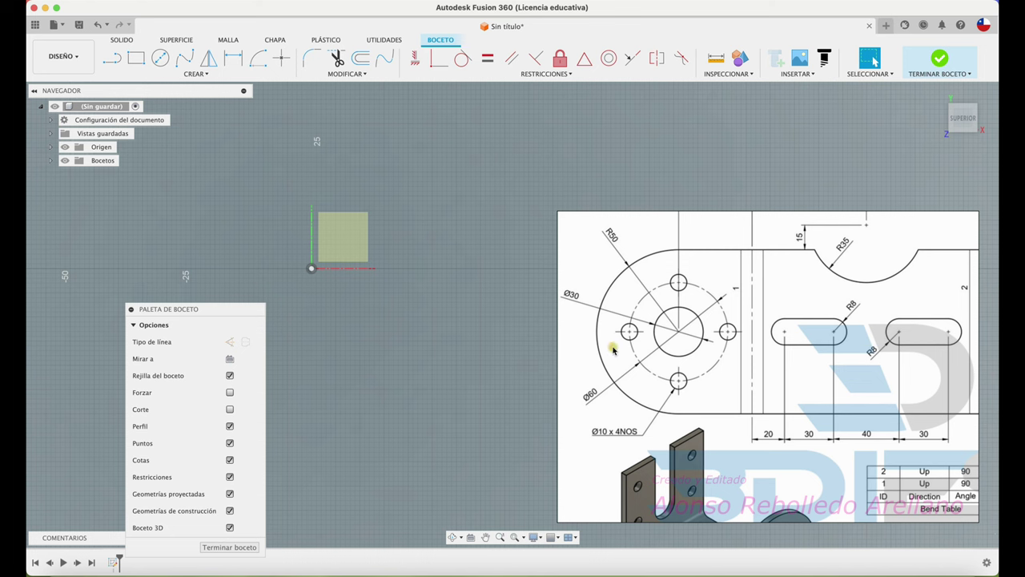
Draw a Ø30 circle at the origin, then a larger concentric circle around it.
key("c")
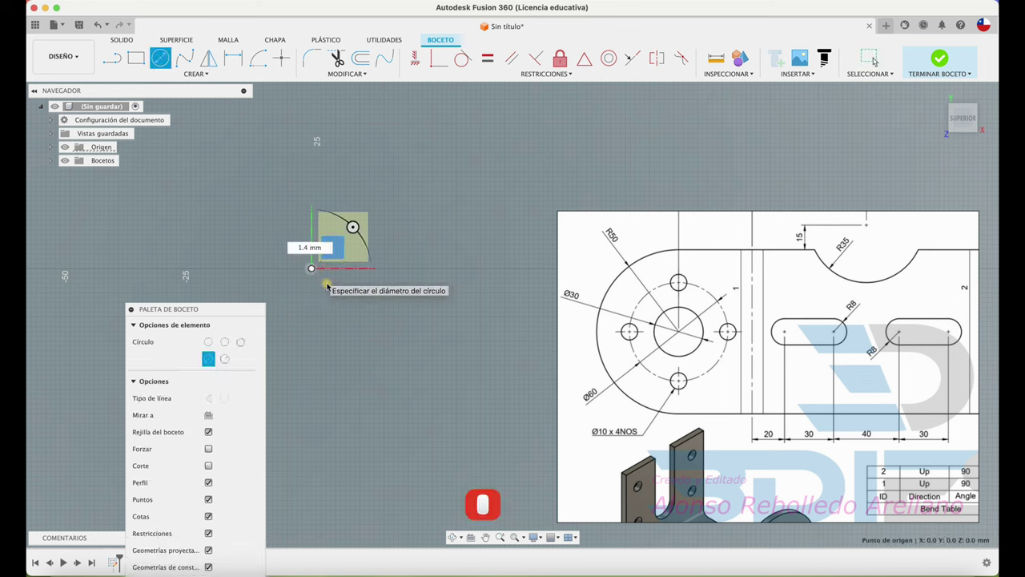
type("30")
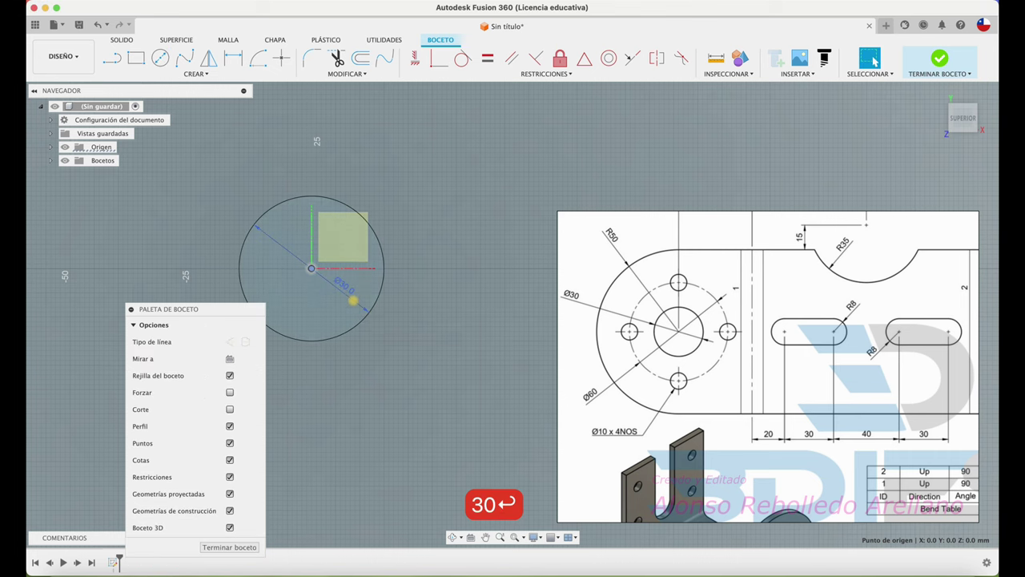
key("Return")
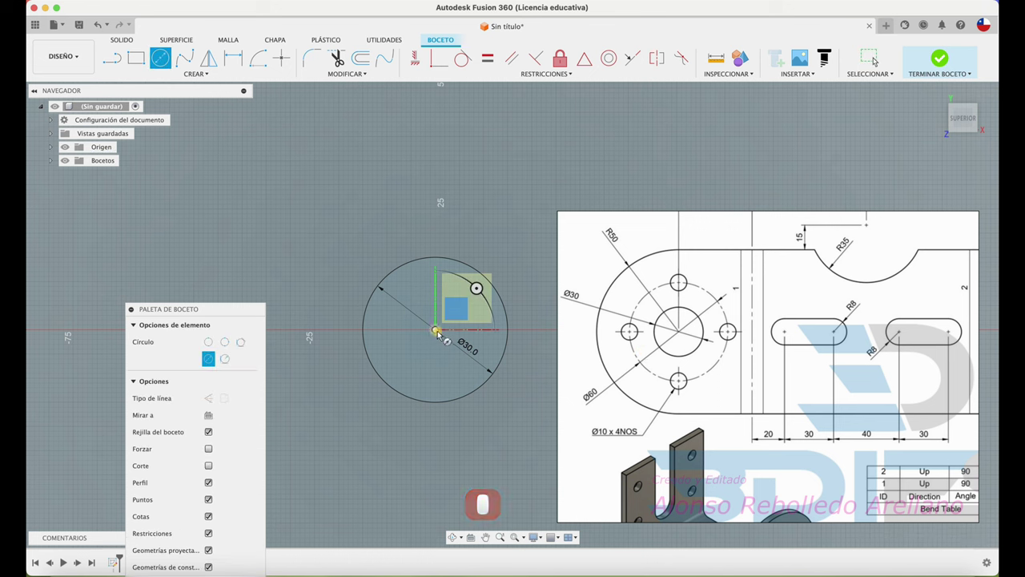
key("⟲")
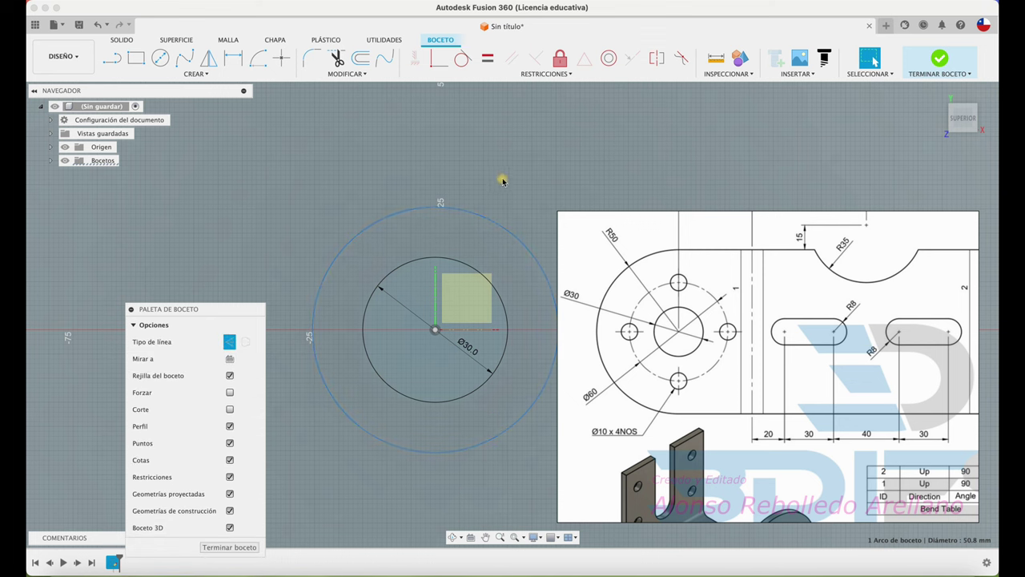
Make the larger circle construction geometry and dimension it to Ø60.
key("d")
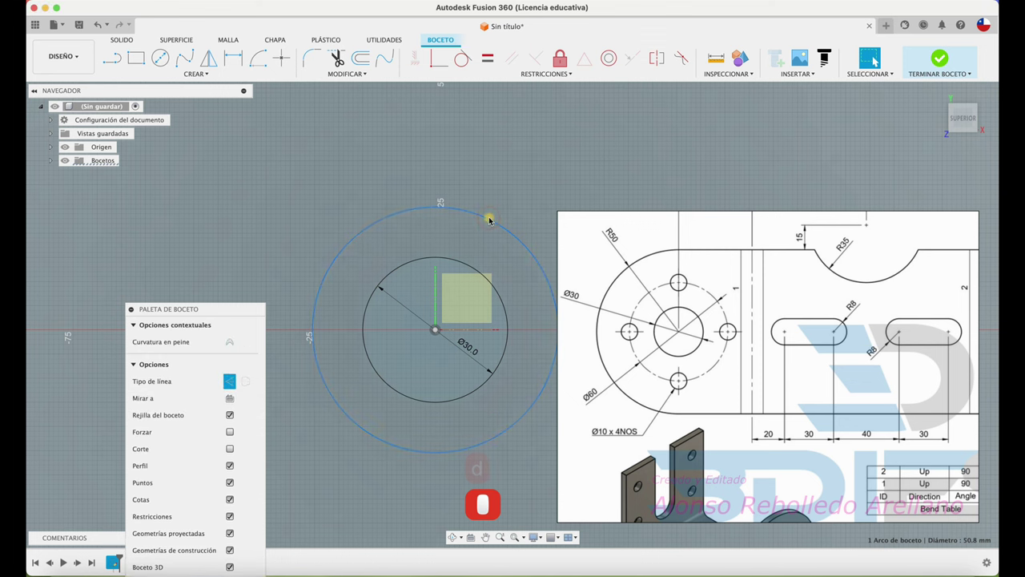
key("d")
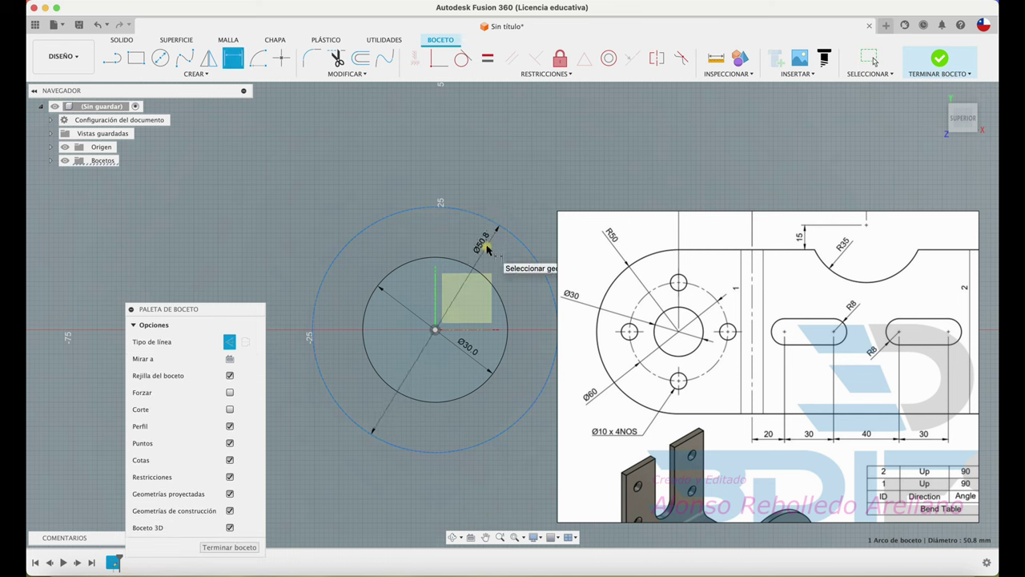
type("60")
key("Return")
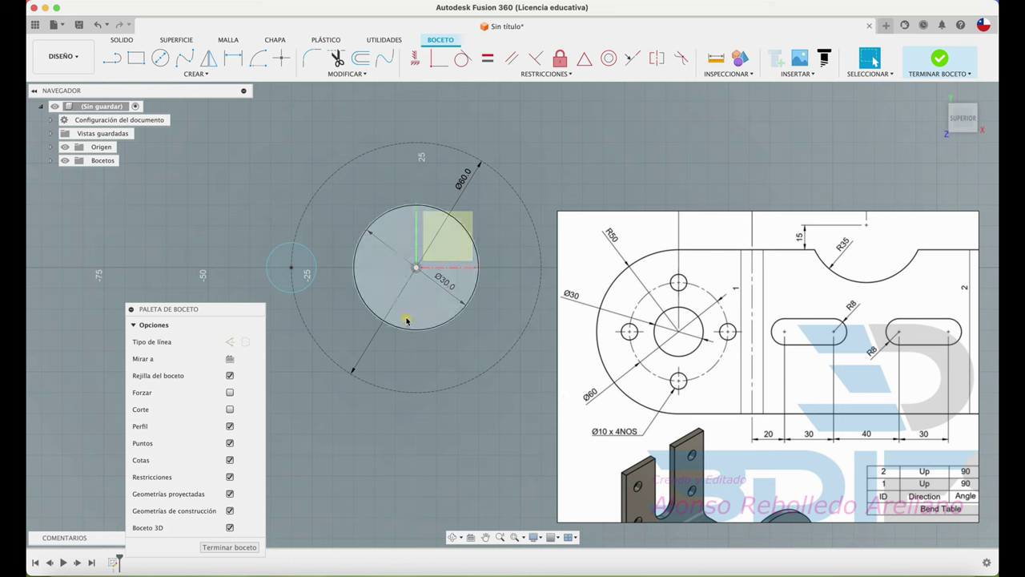
Dimension a quadrant hole circle to Ø10 and begin dimensioning the large outer circle.
key("a")
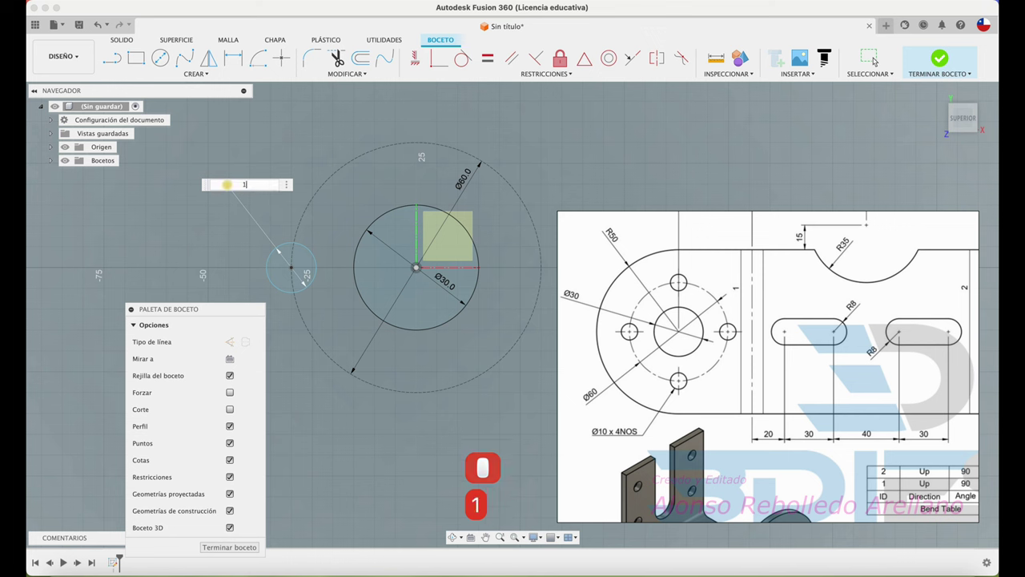
type("10")
key("⟲")
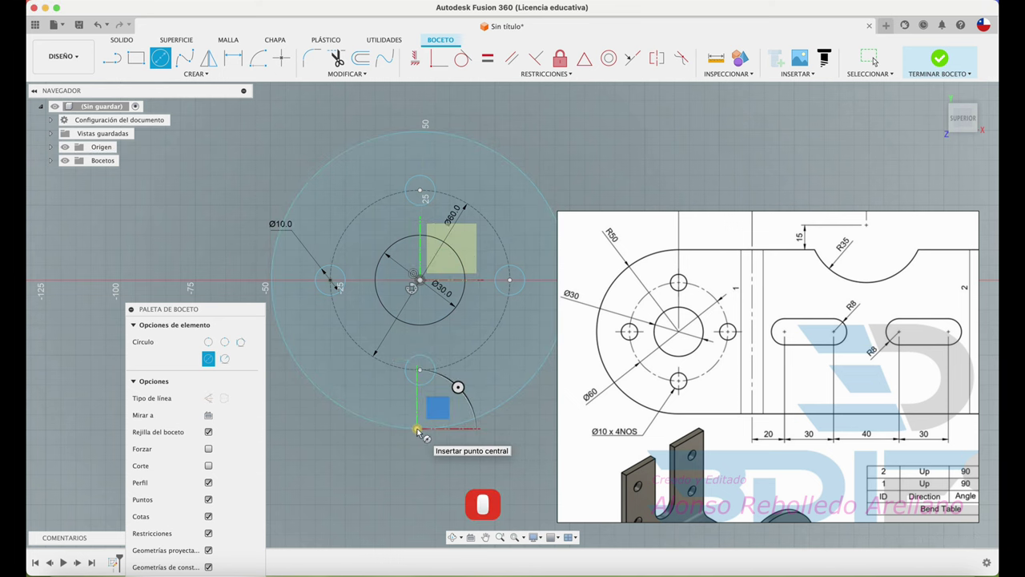
key("↺")
Give the outer circle an R50 radius dimension and start a line from the origin.
key("d")
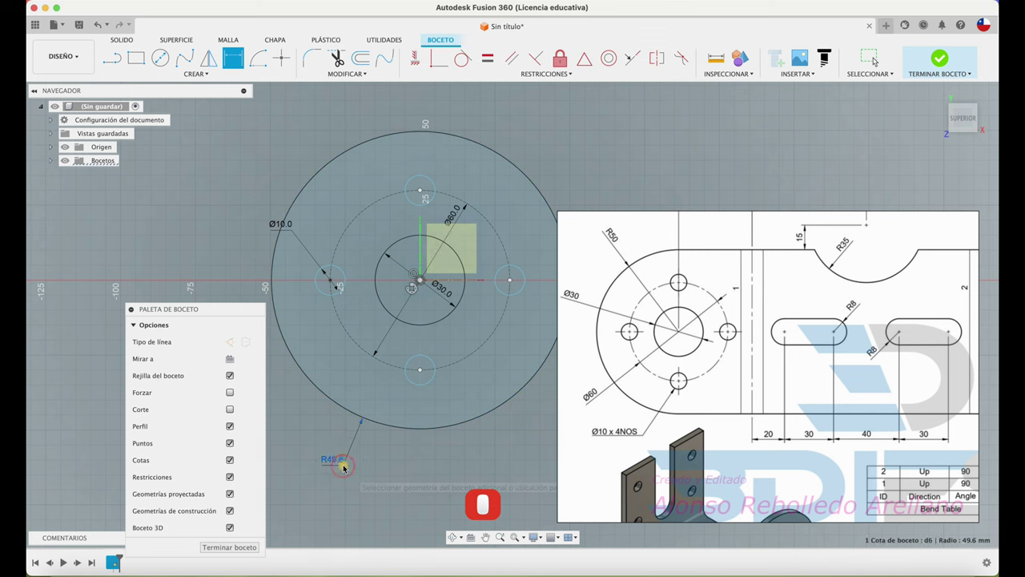
type("50")
key("Return")
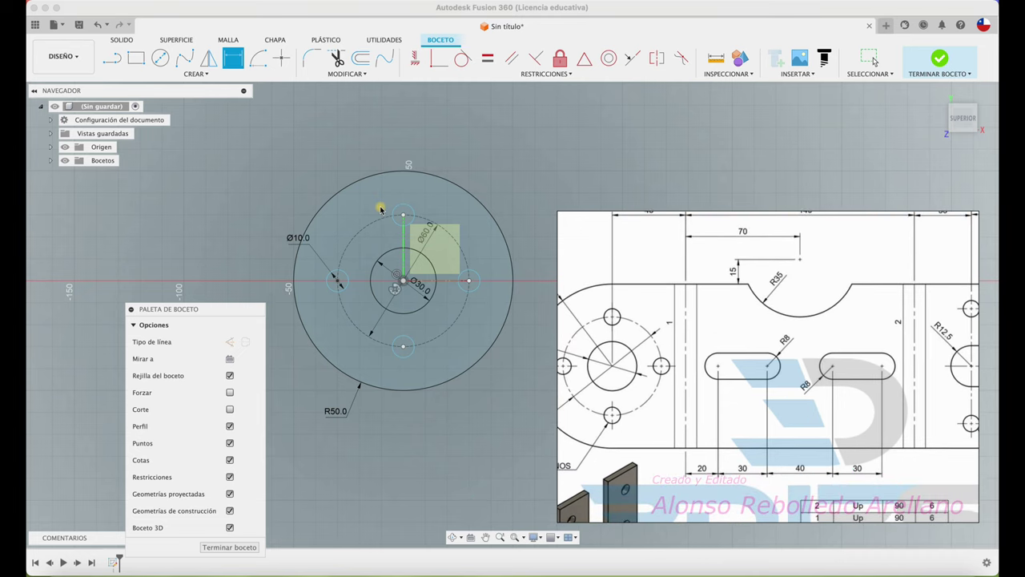
left_click(482, 150)
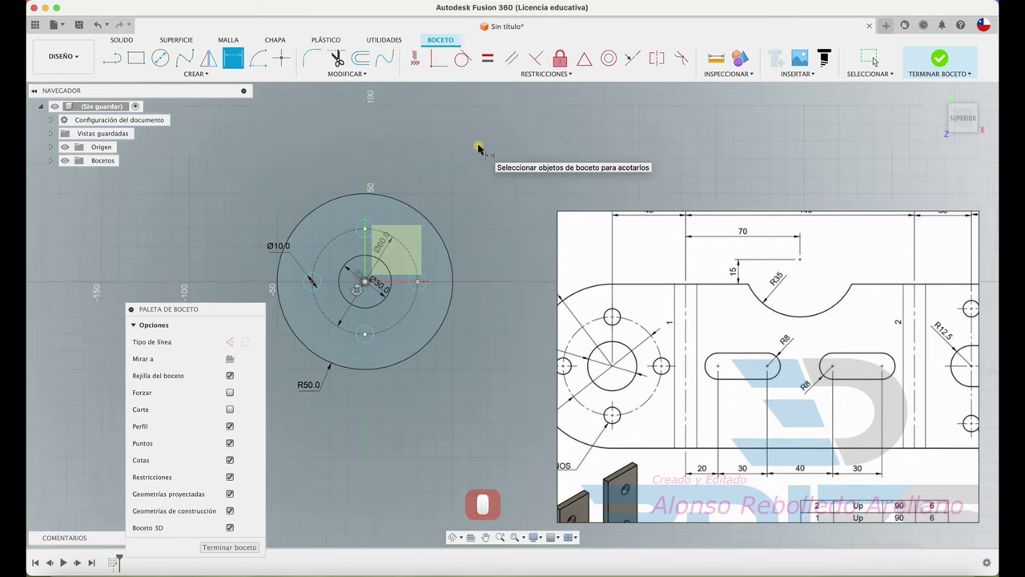
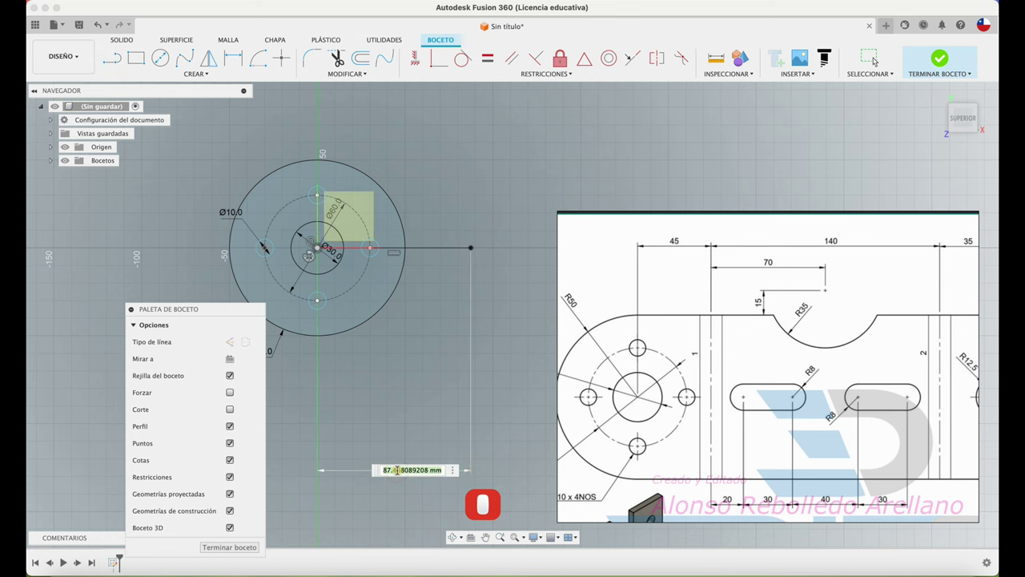
Draw the rectangle 45 mm to the right and dimension its right edge to 100 mm.
type("45")
key("Return")
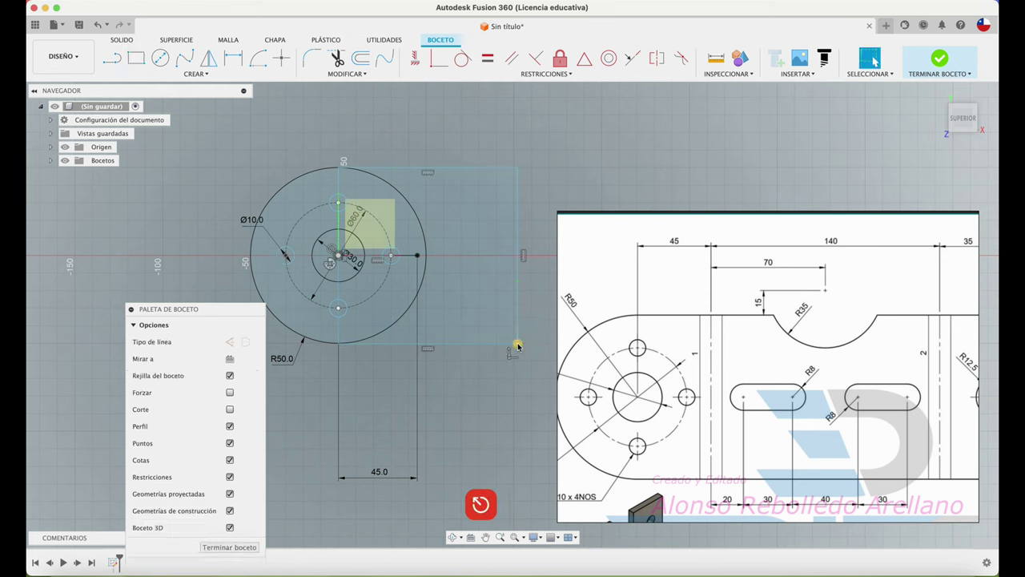
type("⟲d")
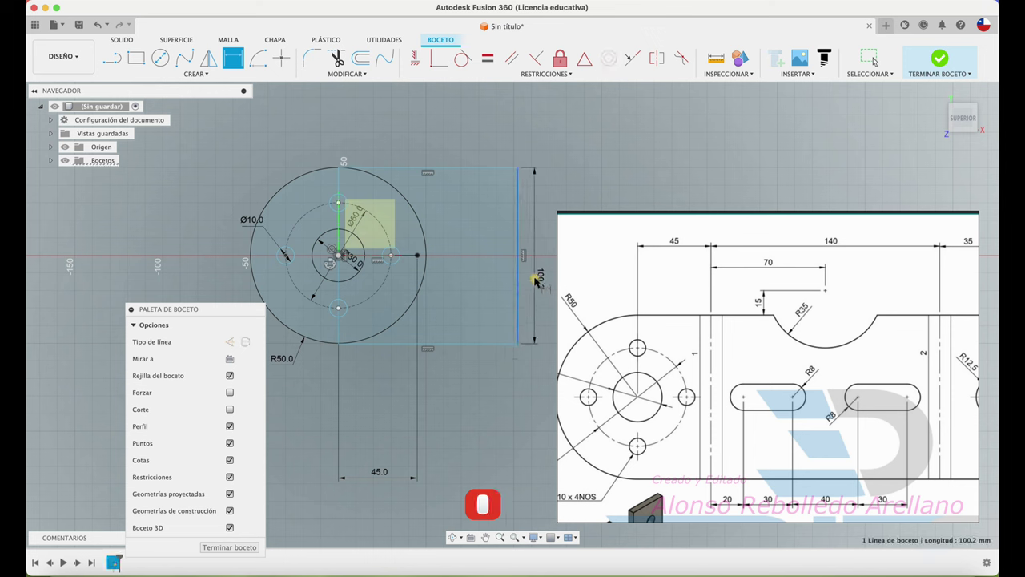
type("100")
key("Return")
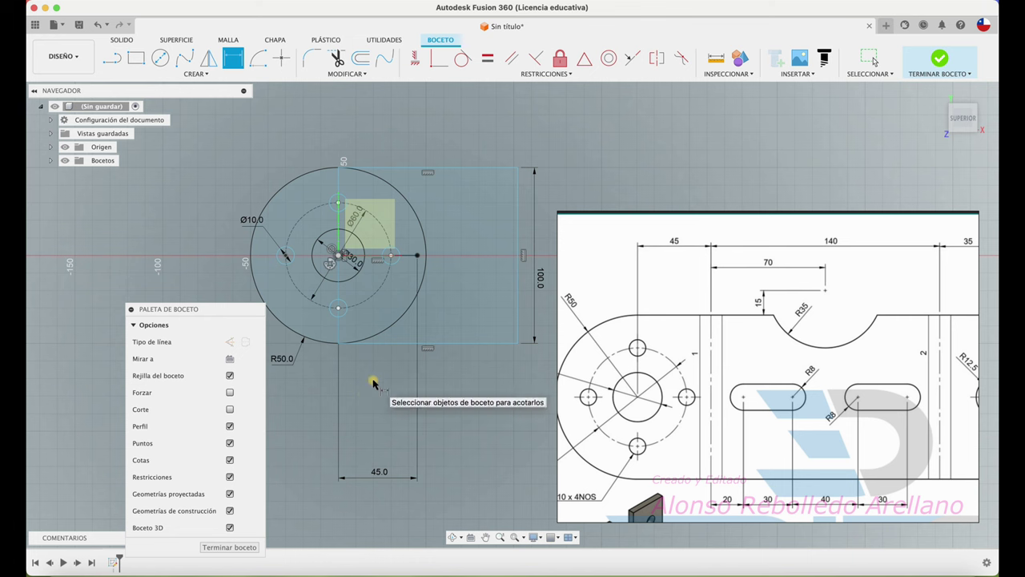
Trim the right arc of the R50 circle inside the rectangle to form one plate outline.
key("t")
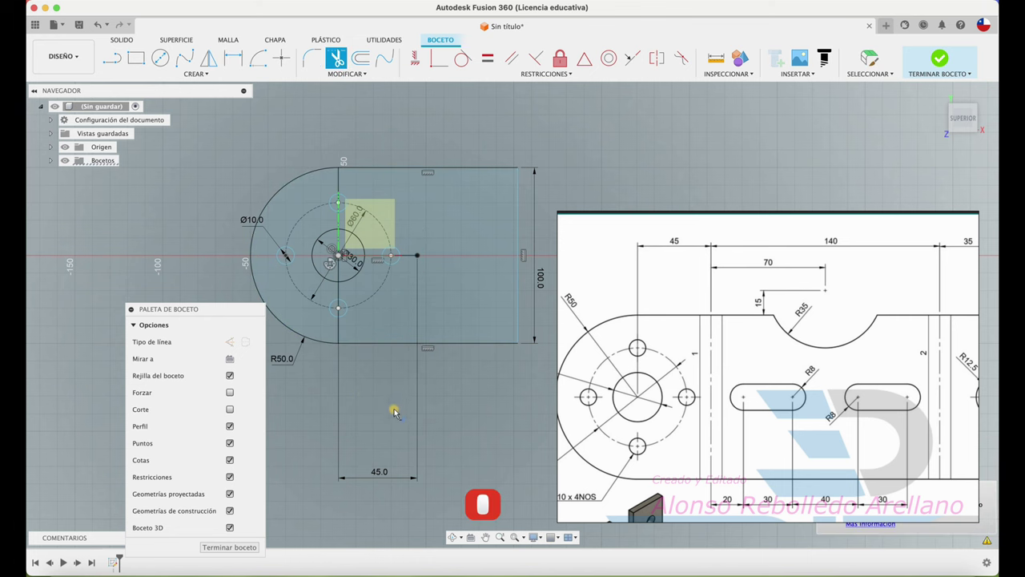
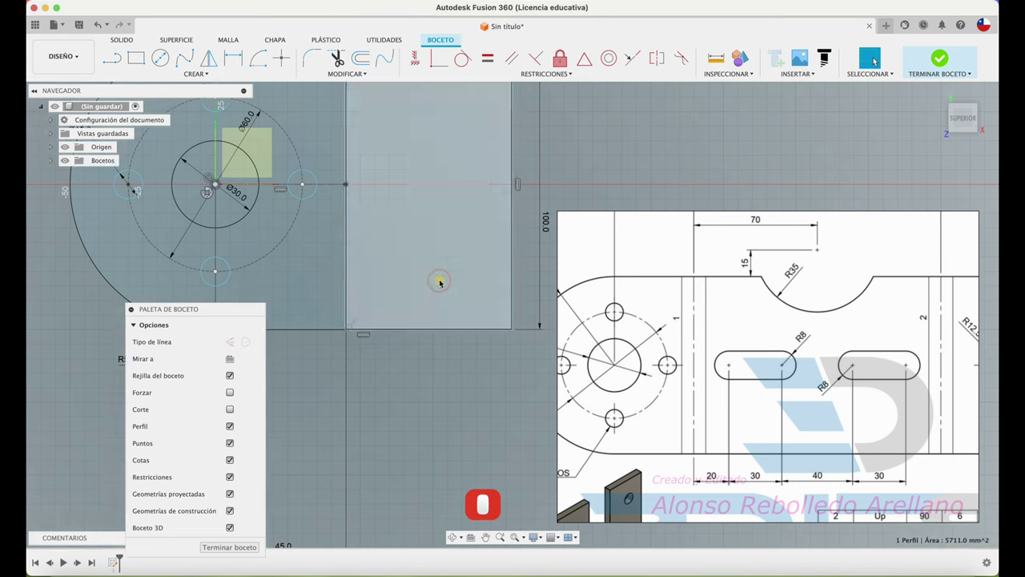
key("↺")
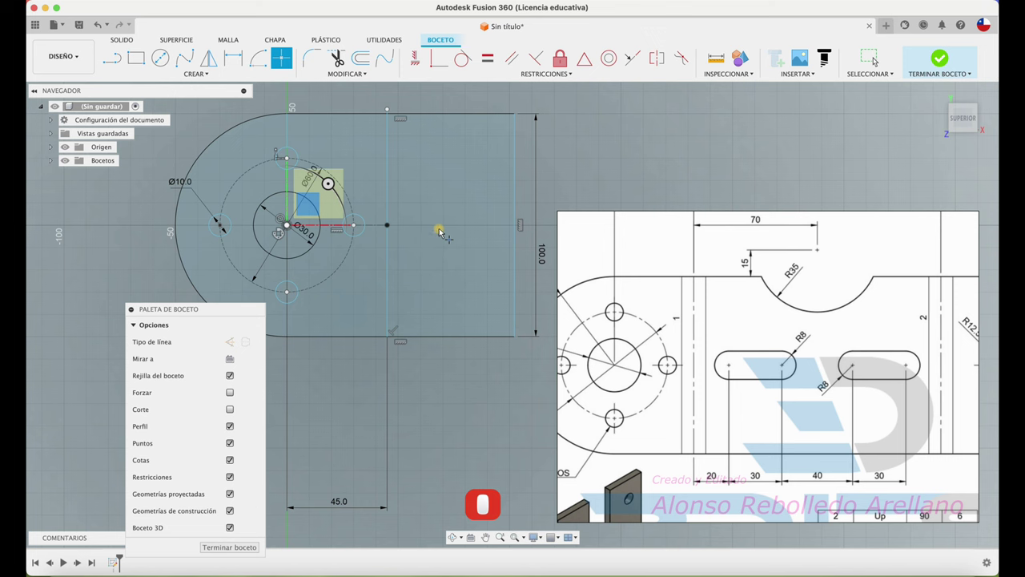
Begin dimensioning the slot geometry along the plate's centreline.
key("⟲")
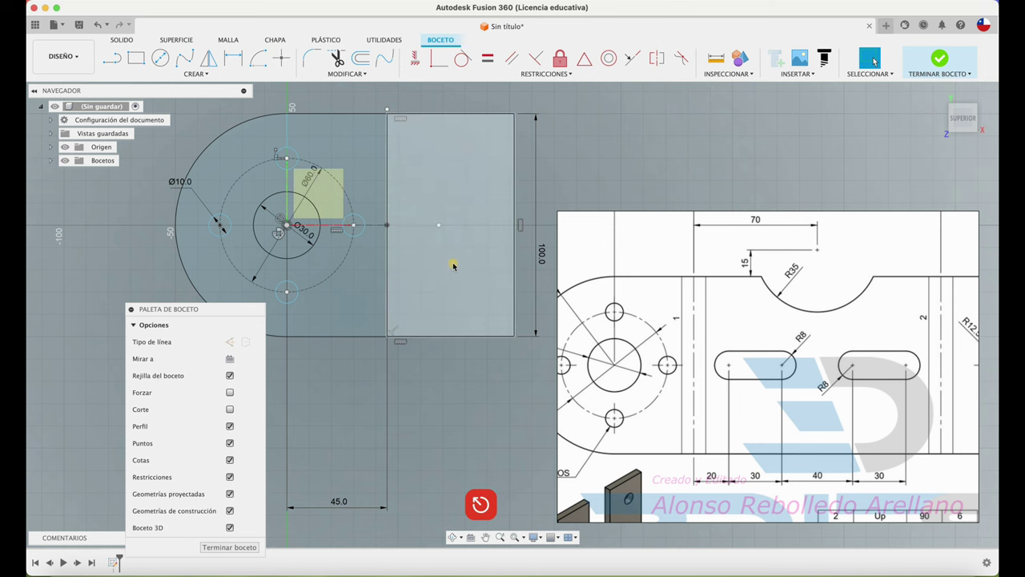
key("d")
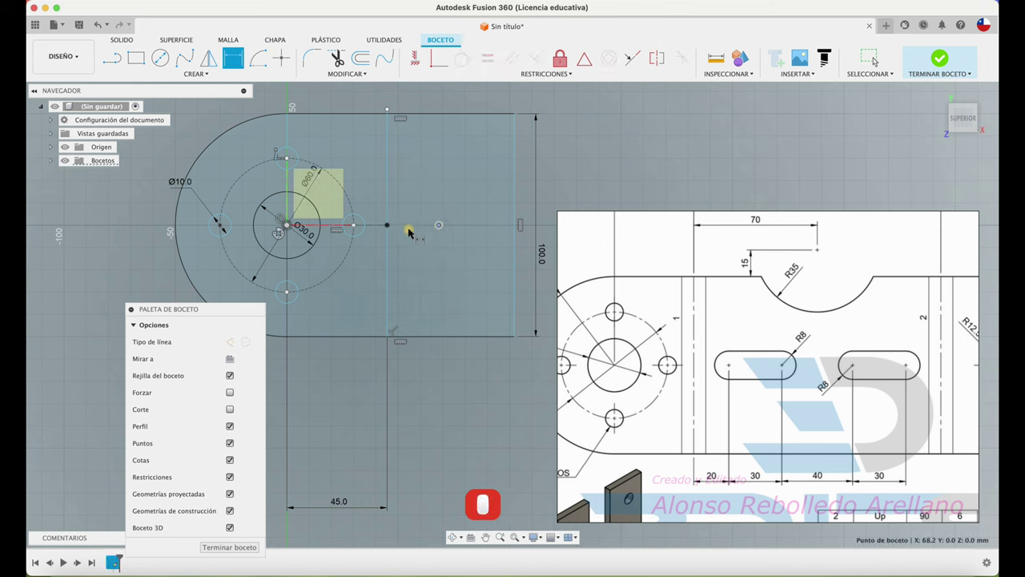
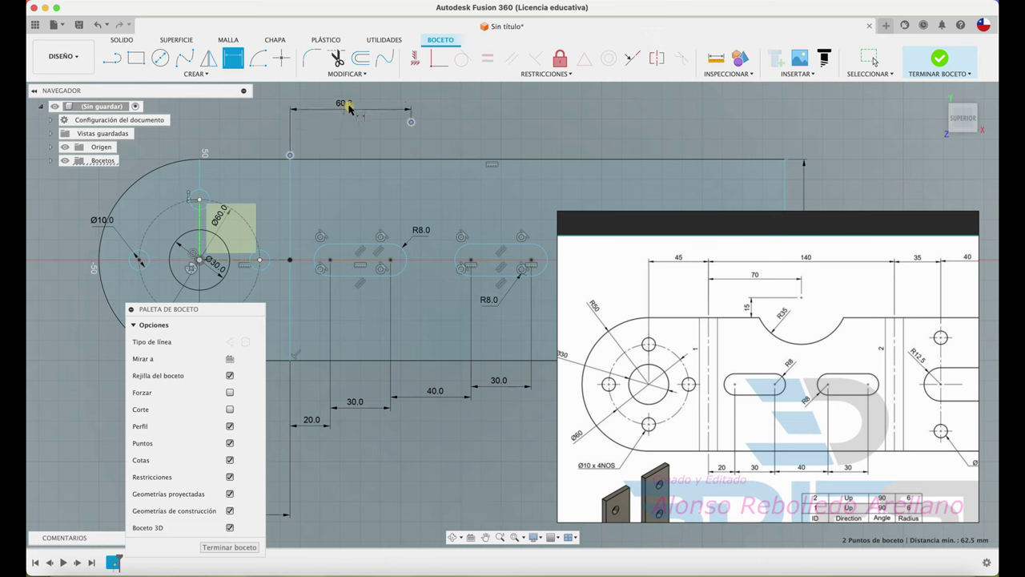
Dimension the point 70 mm horizontally and 15 mm above the top edge.
left_click(353, 111)
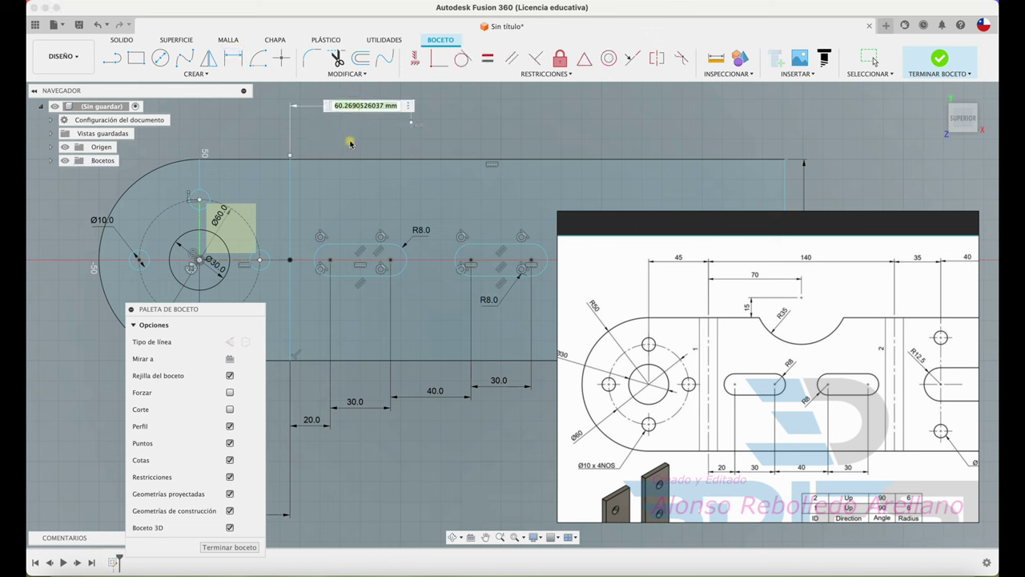
type("70")
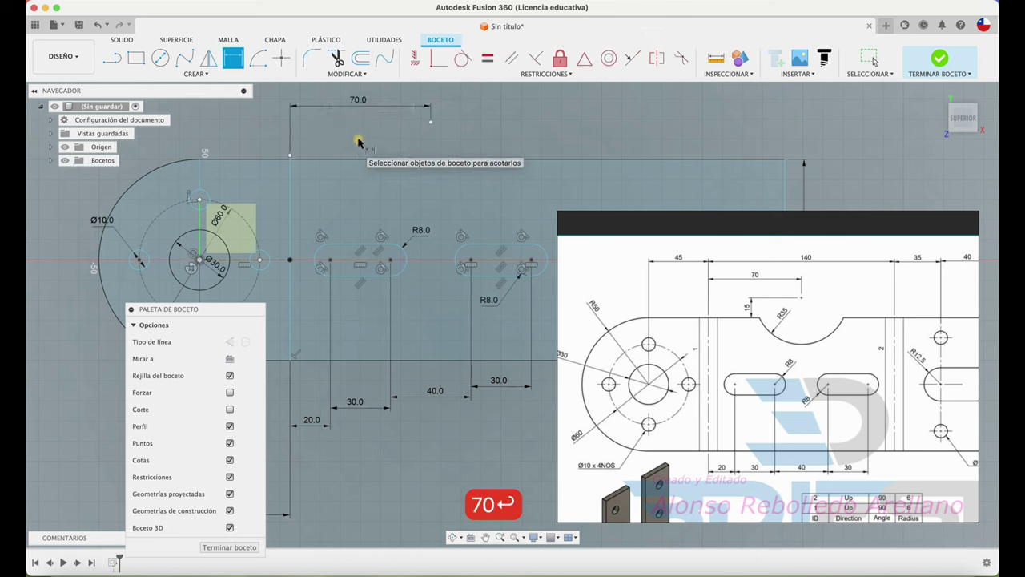
key("Return")
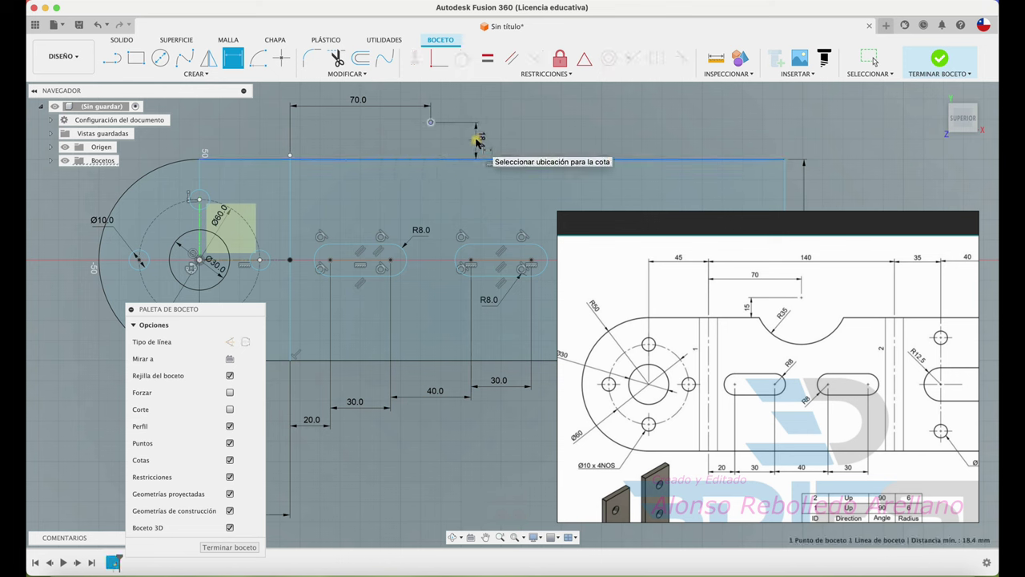
type("15")
key("Return")
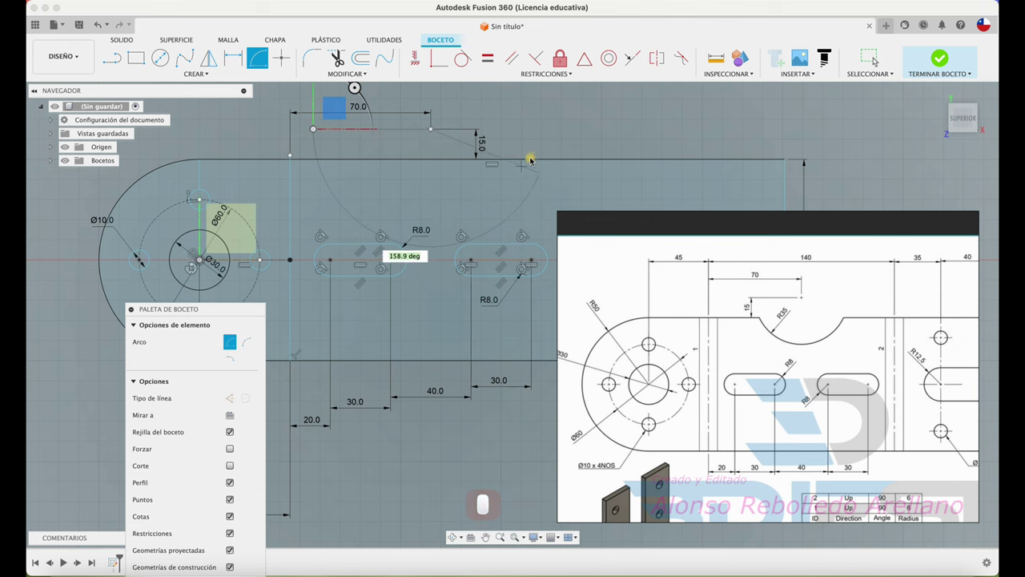
Finish the center-point arc and dimension it to R35 for the top-edge notch.
key("↺")
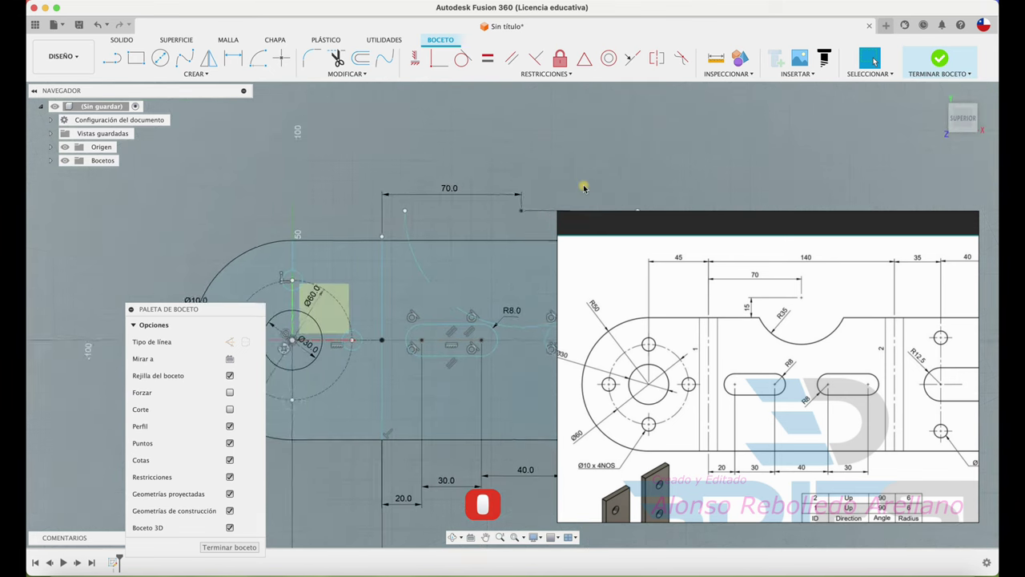
key("d")
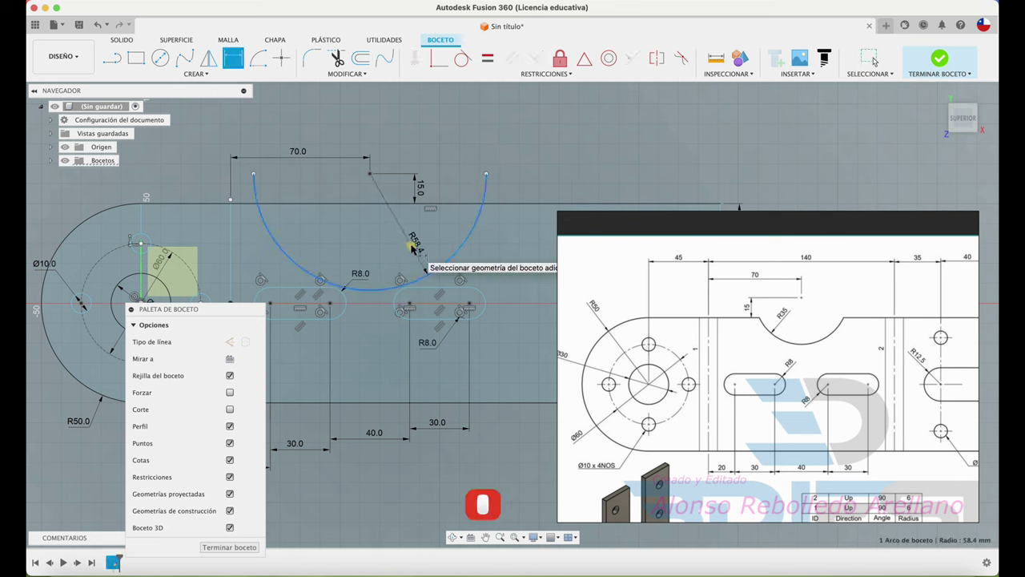
type("35")
key("Return")
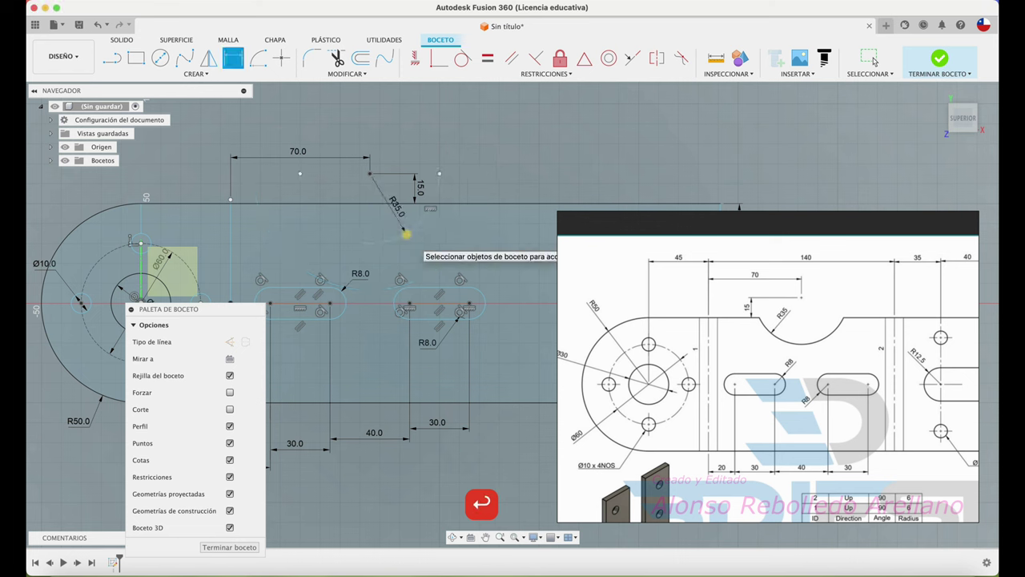
key("t")
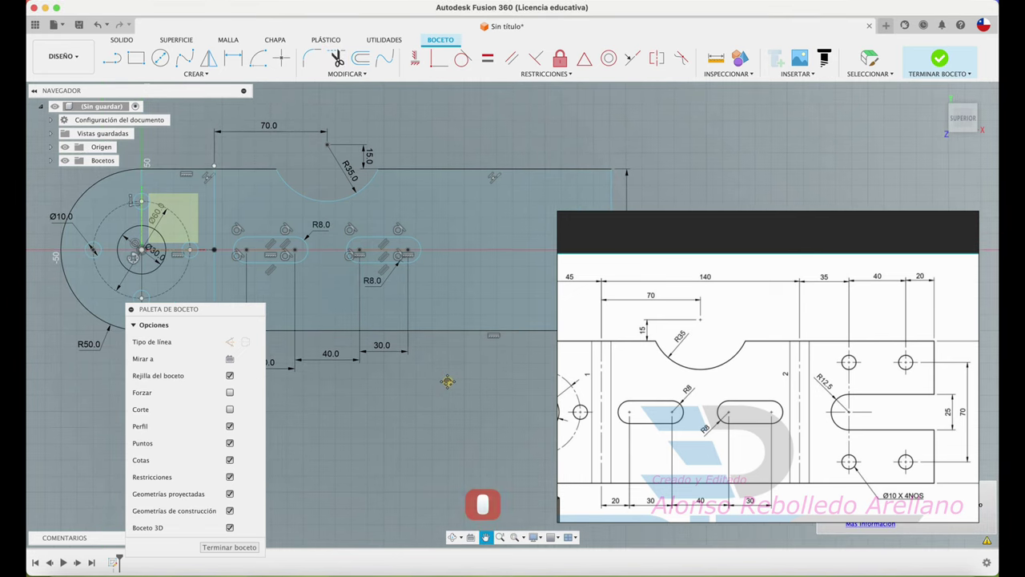
Dimension the point 140 mm from the left reference line, ready for the vertical line through the plate.
key("⟲")
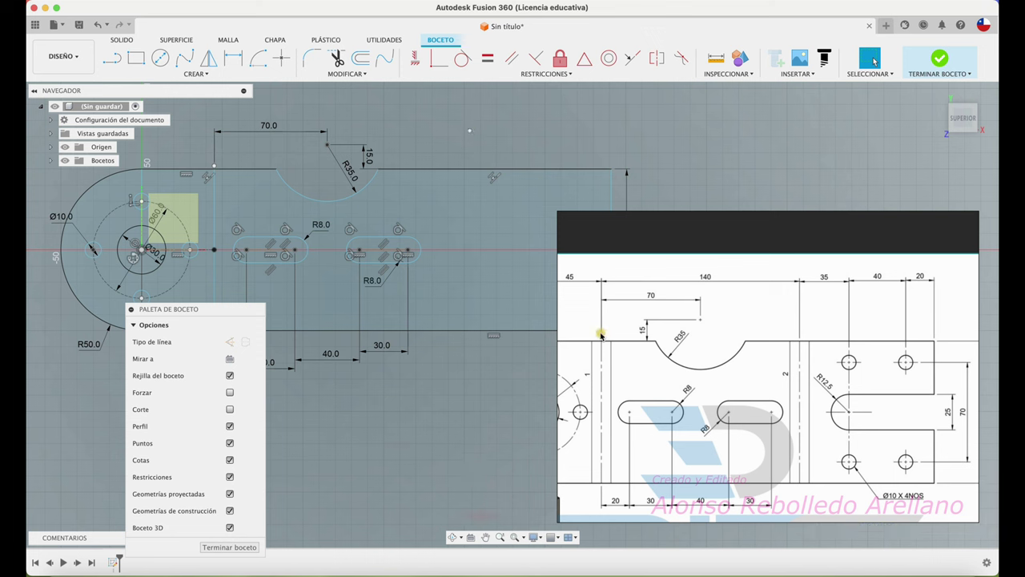
key("d")
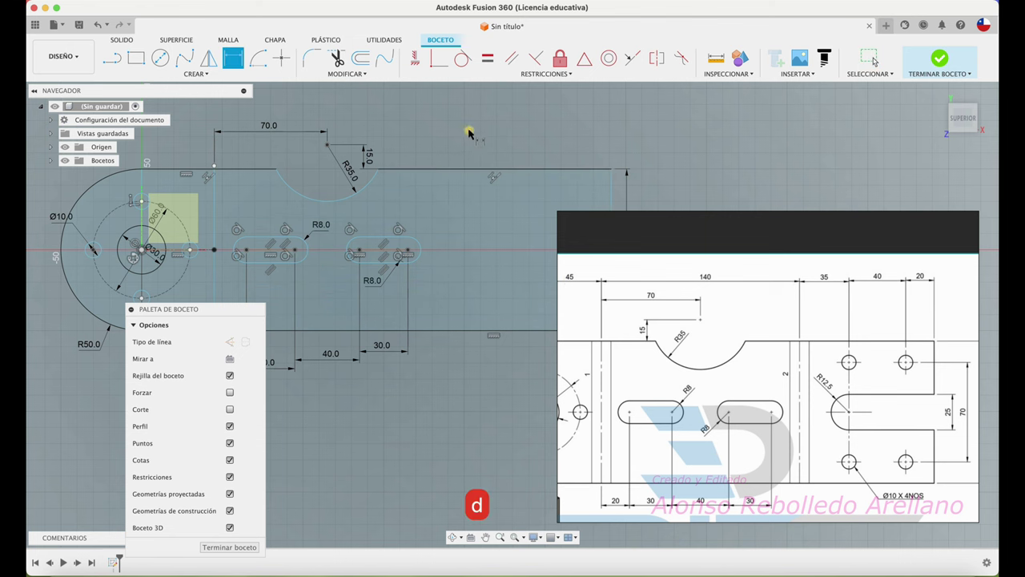
left_click(219, 169)
left_click(362, 118)
type("140")
key("Return")
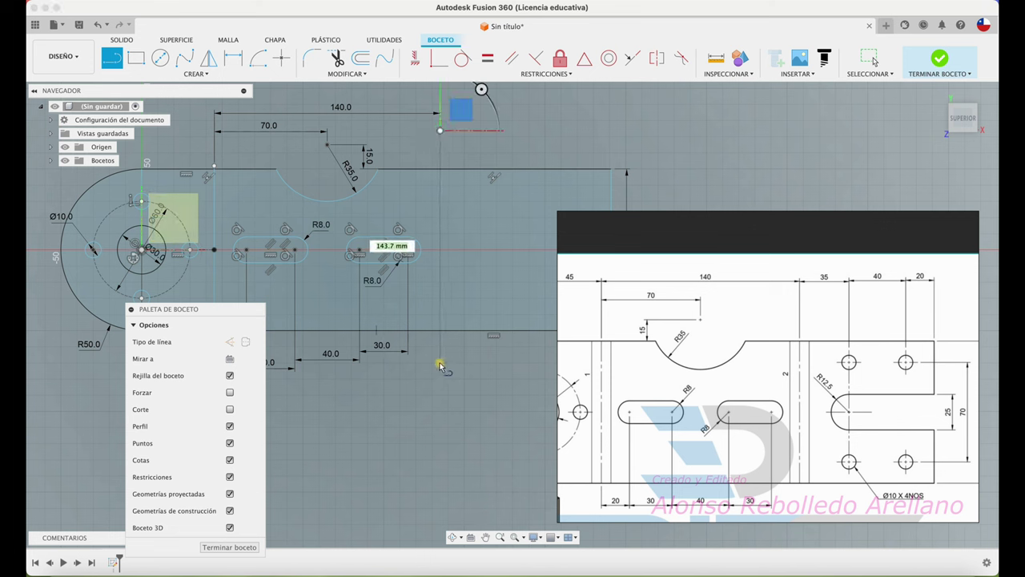
key("↺")
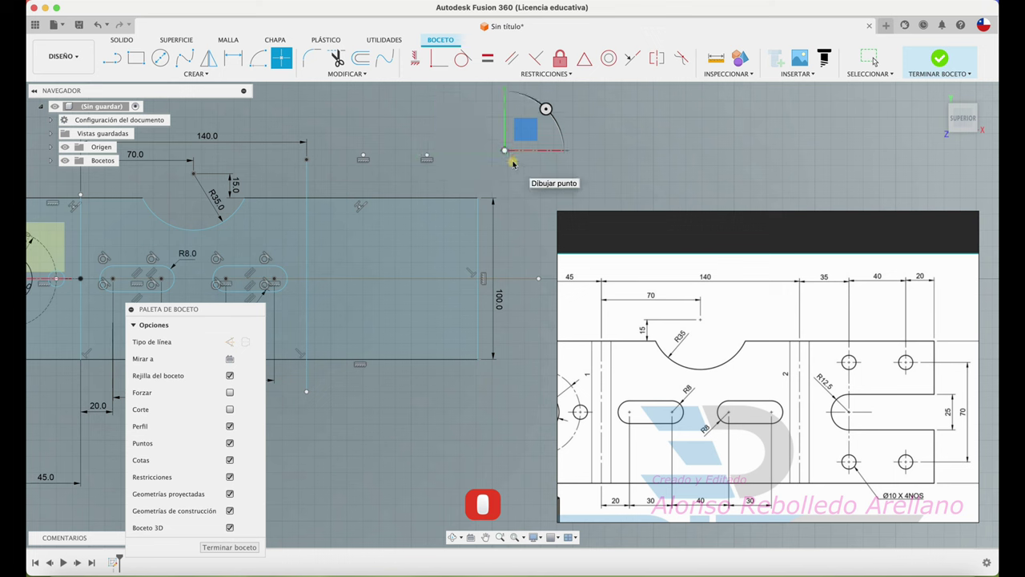
Dimension the first two sketch points at 35 mm and 40 mm spacing.
key("↺")
key("d")
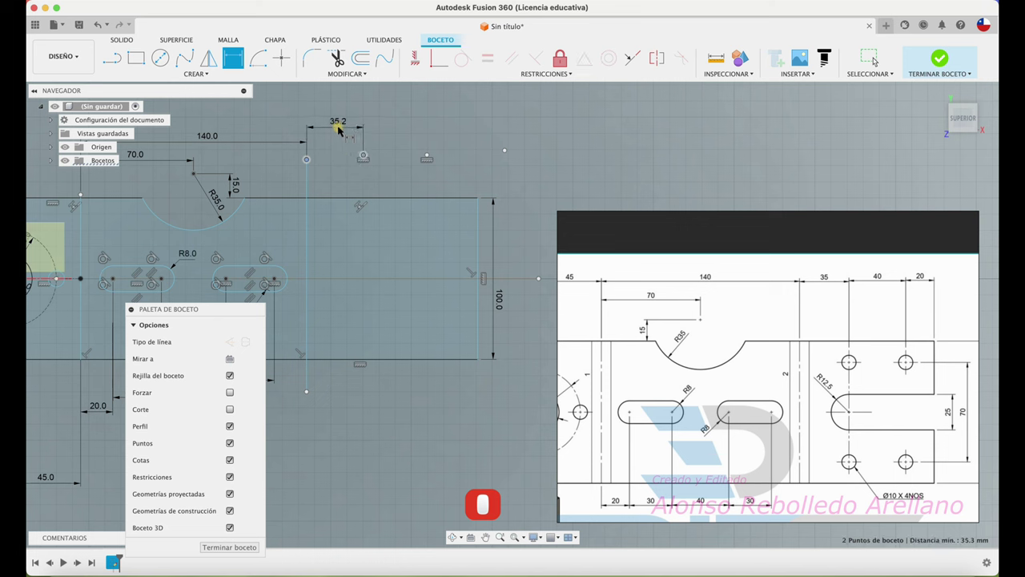
type("35")
key("Return")
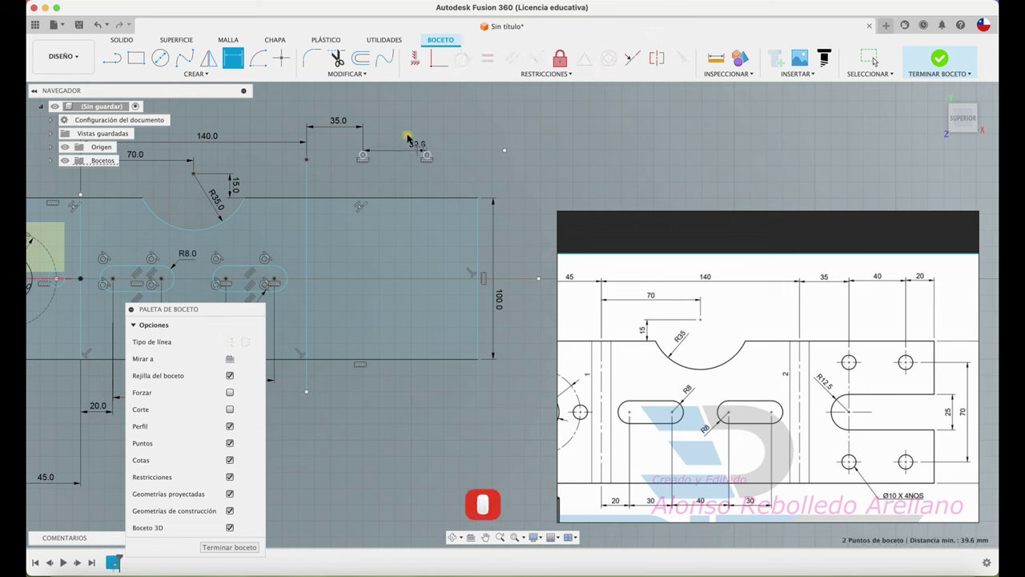
type("40")
key("Return")
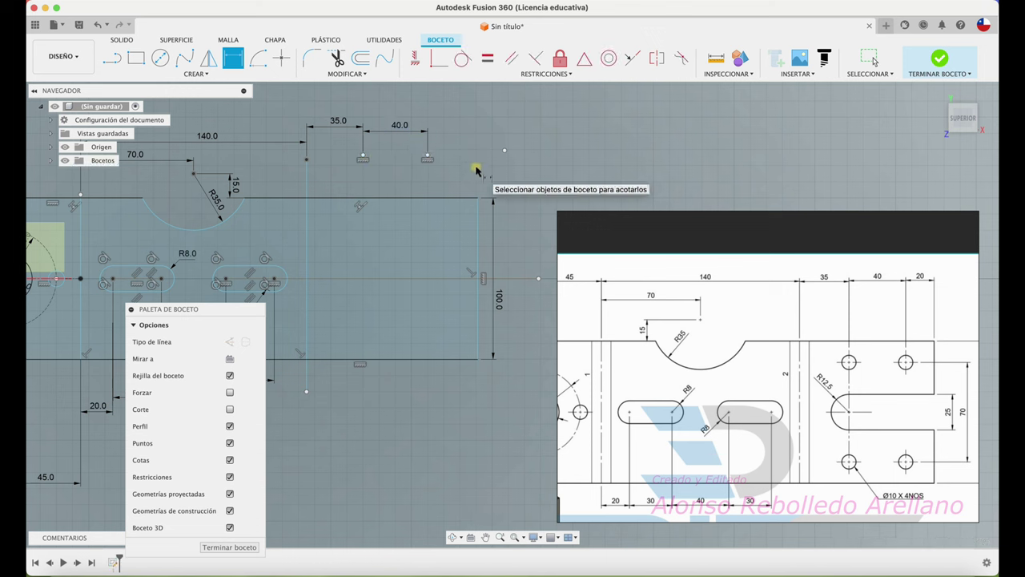
Dimension the next point 20 mm from the previous one.
left_click(432, 160)
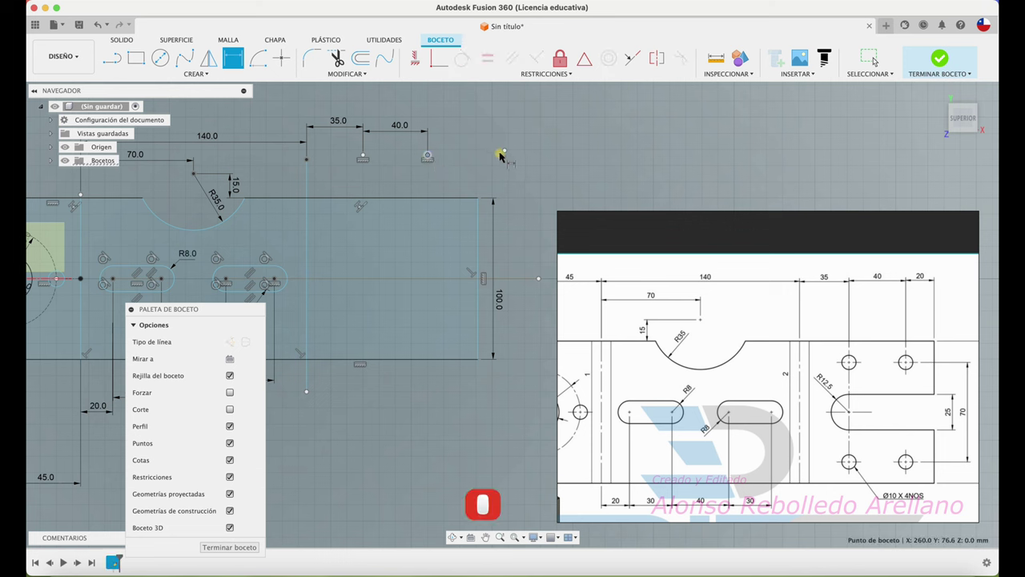
left_click(509, 155)
left_click(470, 126)
type("20")
key("Return")
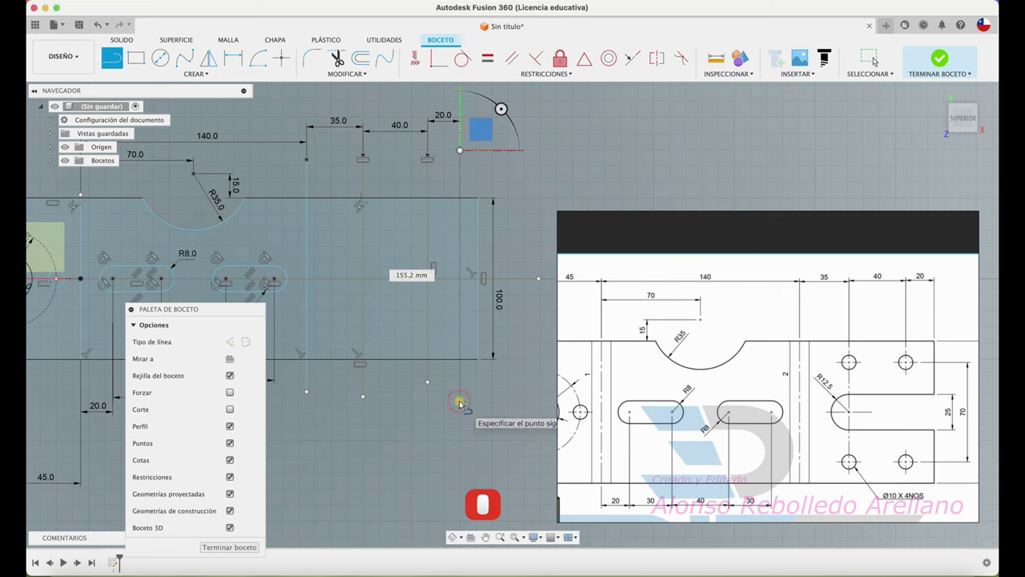
Trim the plate outline so it ends at the newest vertical line.
key("t")
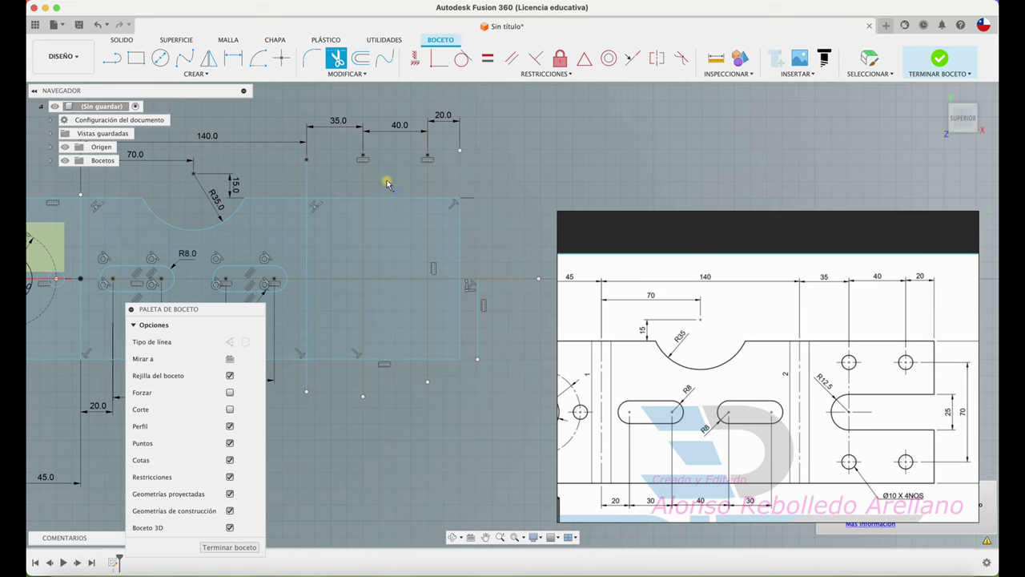
Draw the right-end slot circle and dimension it to 25 mm diameter.
key("t")
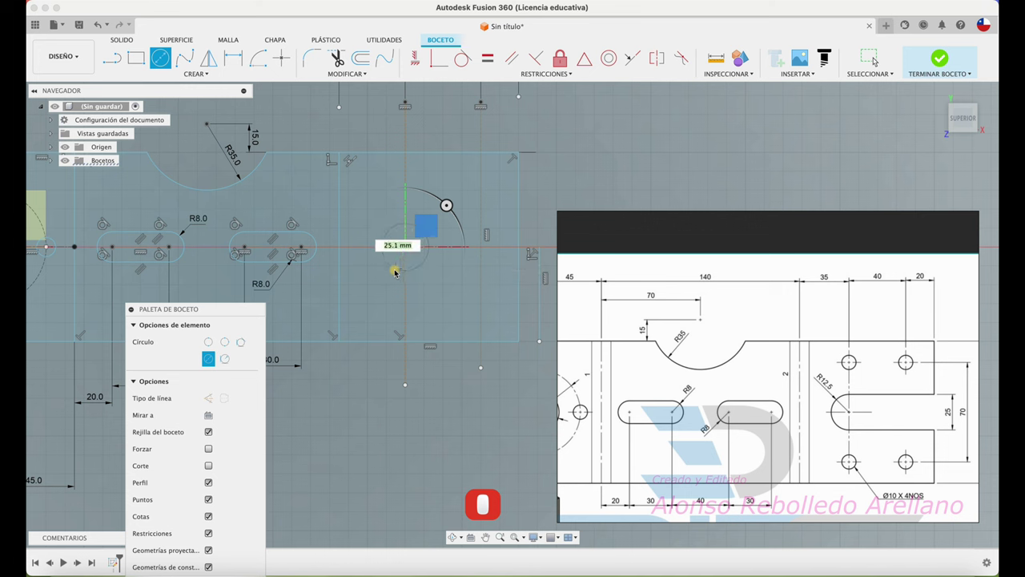
key("⟲")
key("d")
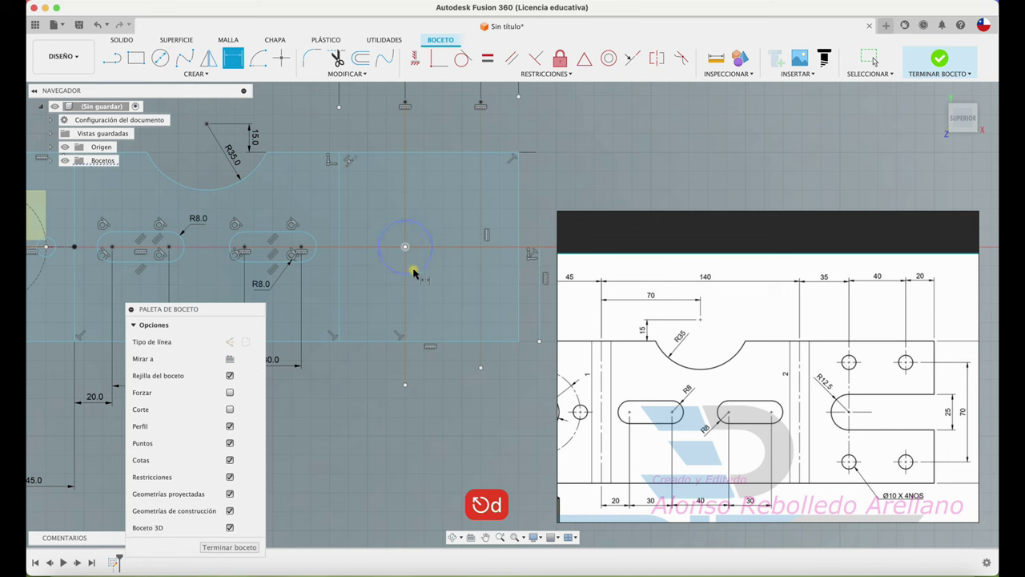
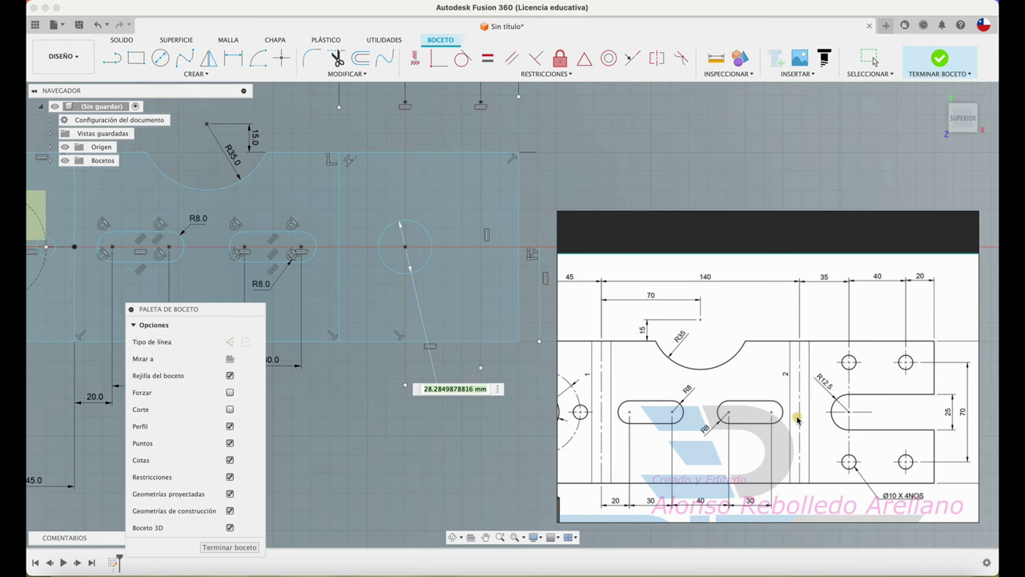
type("25")
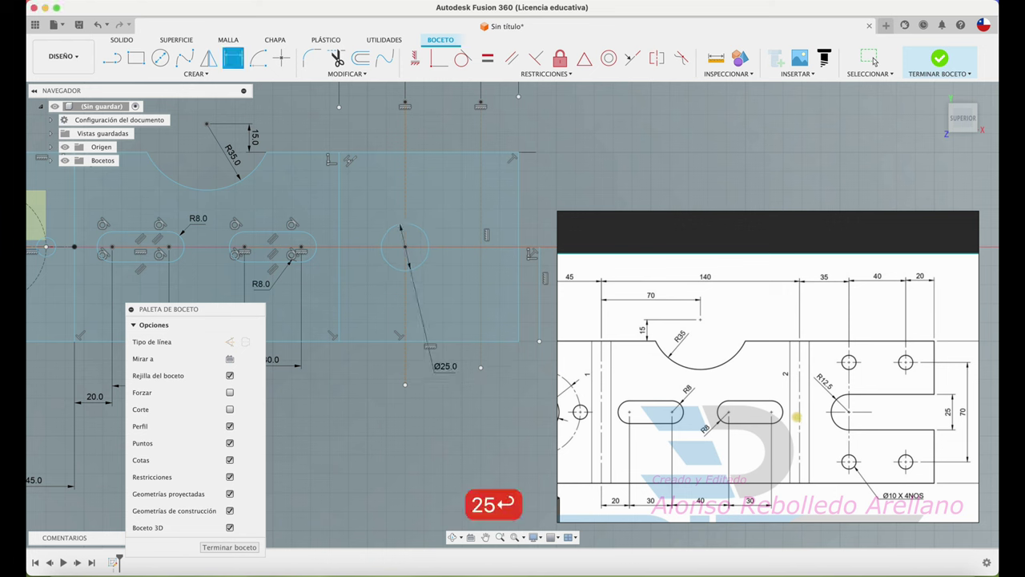
key("Escape")
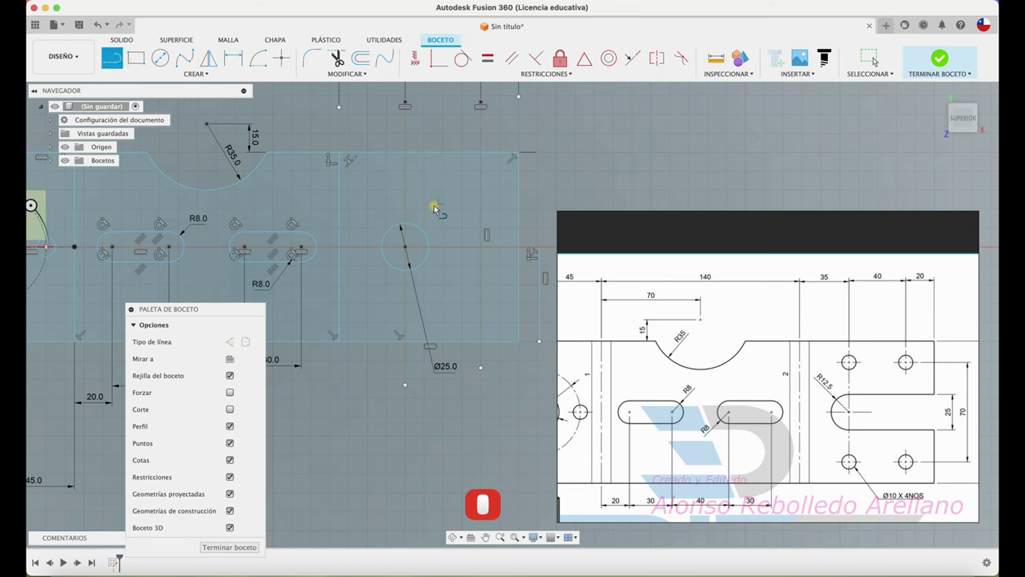
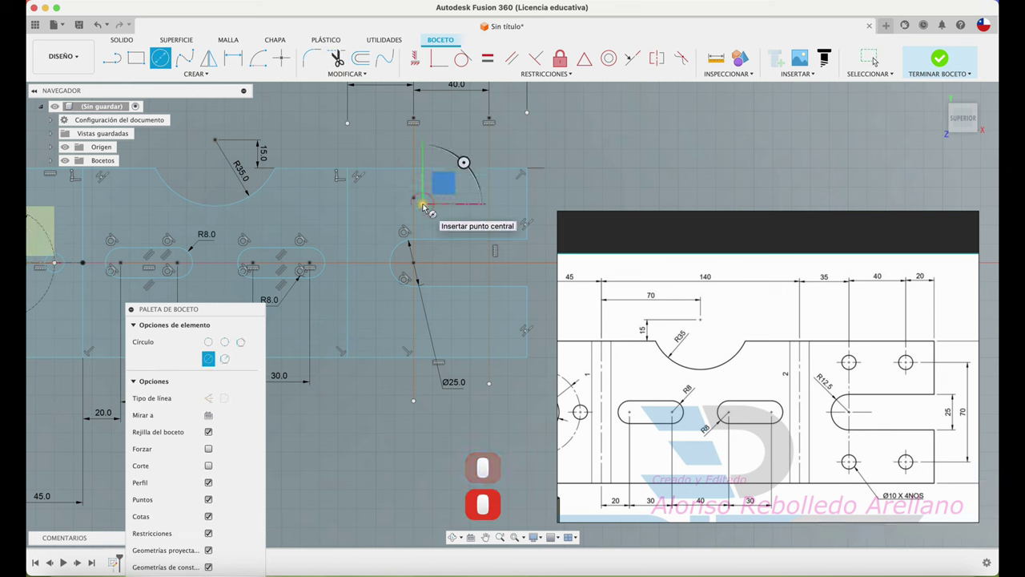
Dimension the two holes above the slot to 10 mm diameter each.
key("d")
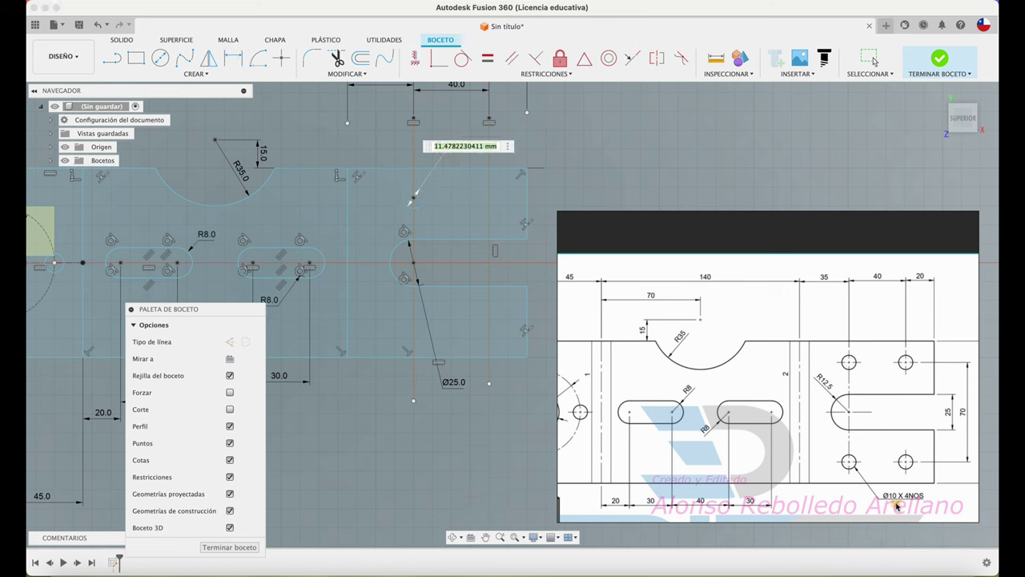
type("10")
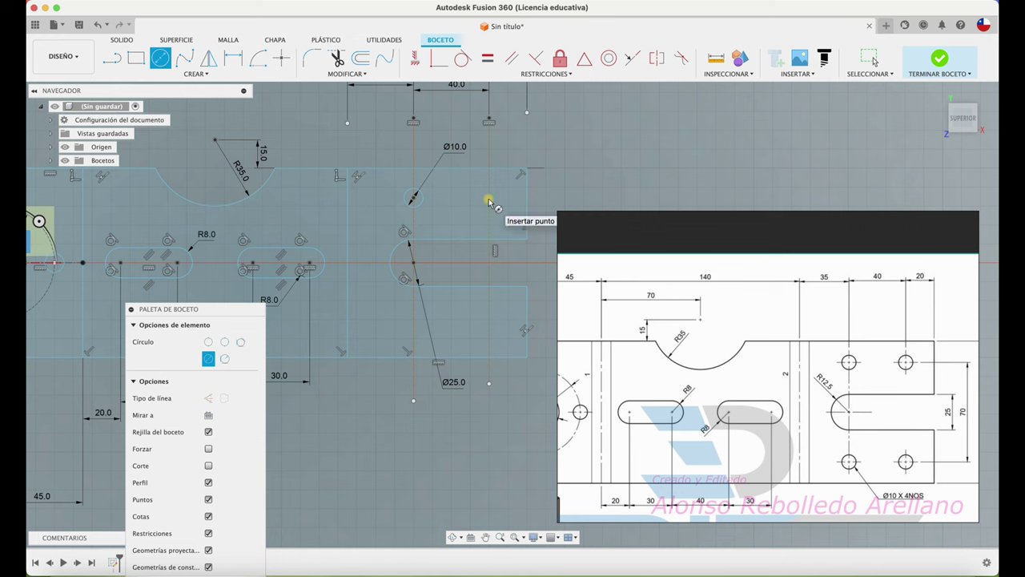
type("10")
key("Return")
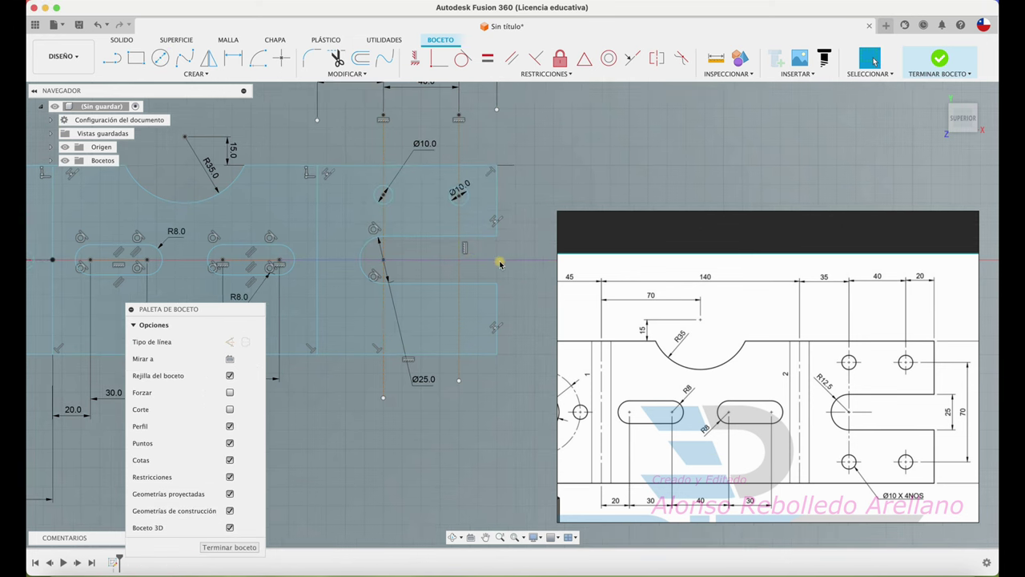
Draw the 25 mm right-end line and dimension the hole edge 35 mm above the slot centreline.
key("Escape")
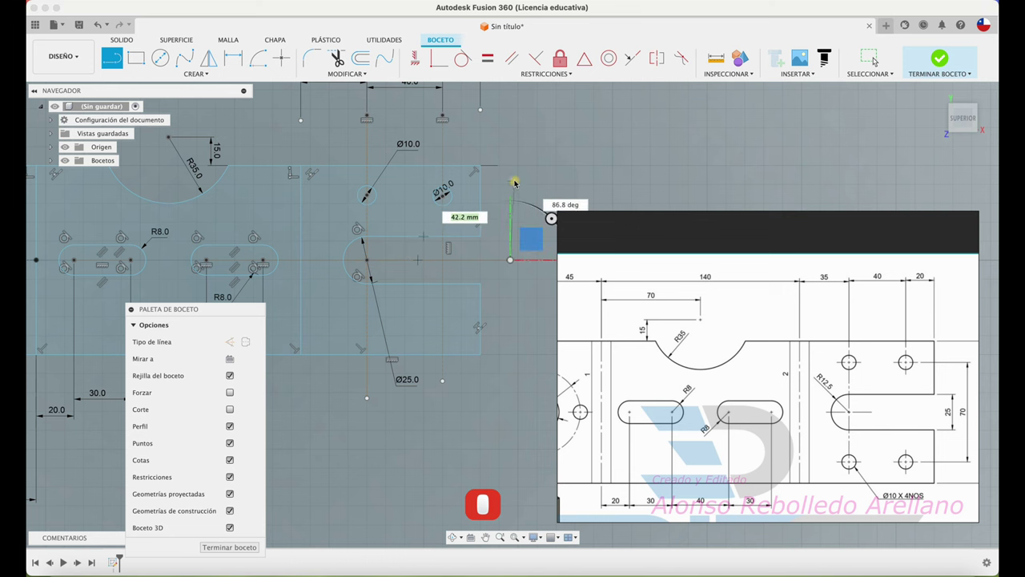
type("25")
key("Return")
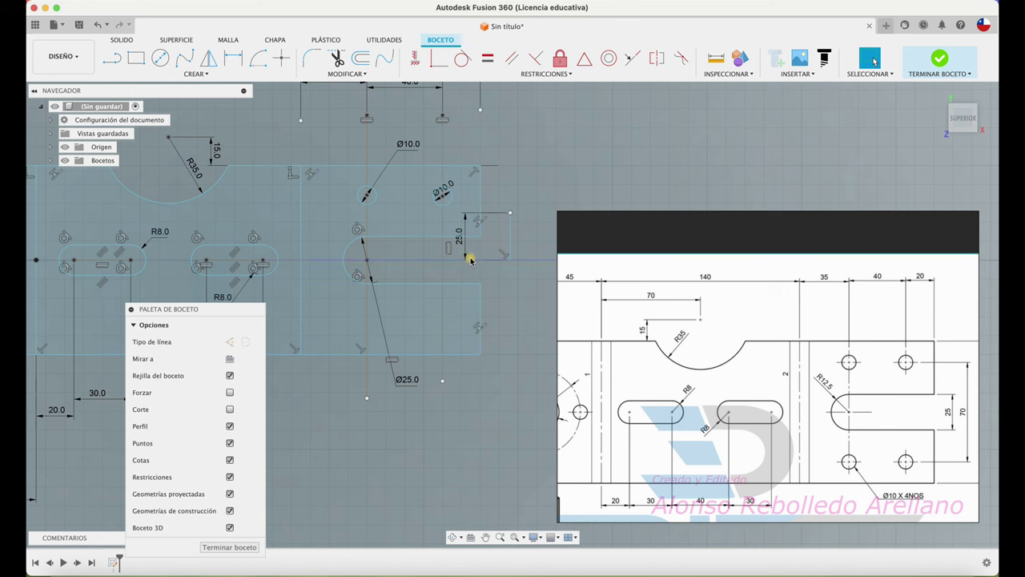
key("⟲")
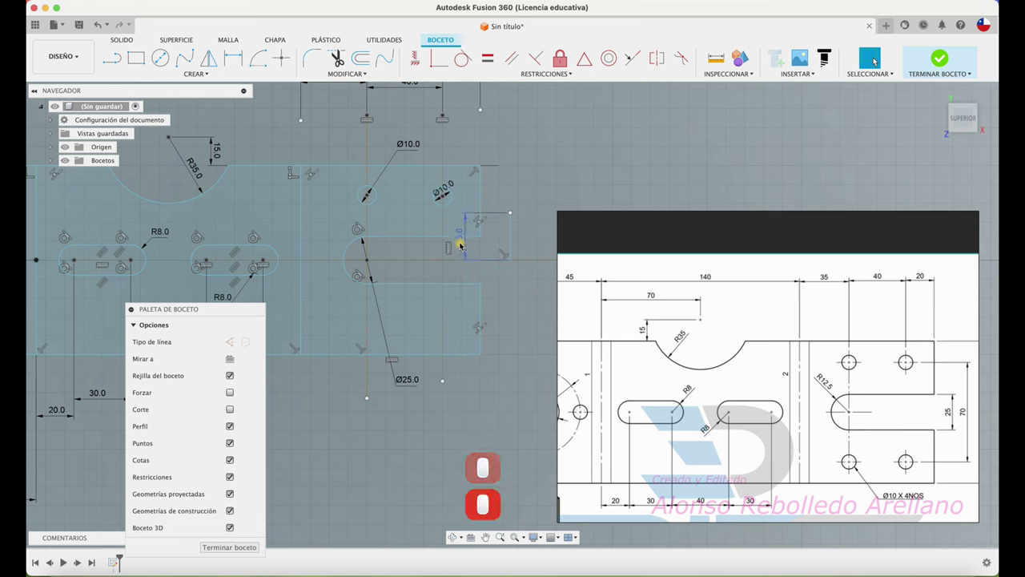
type("35")
key("Return")
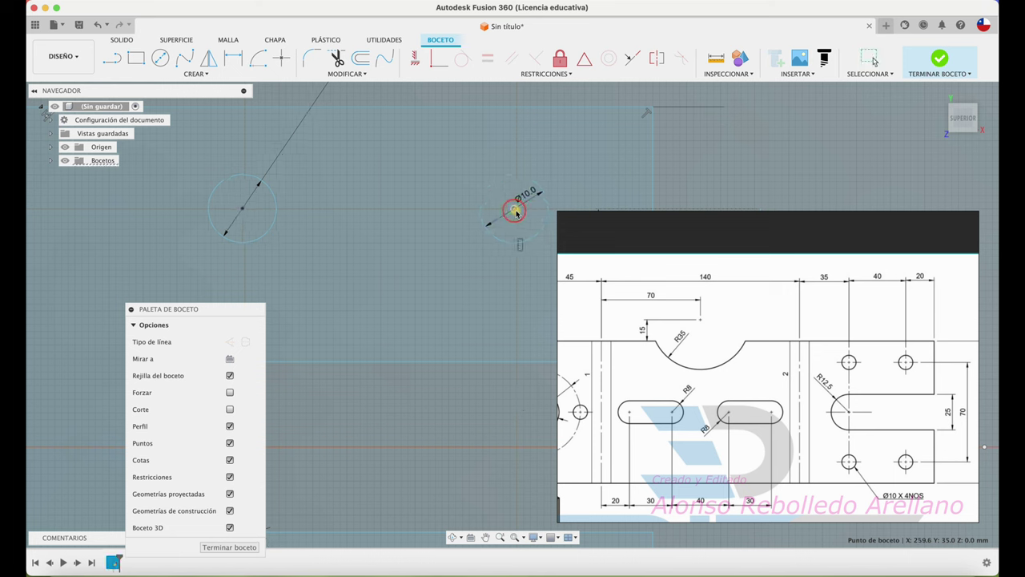
Undo the last action and draw the vertical right-end edge line spanning 35 mm.
key("super+z")
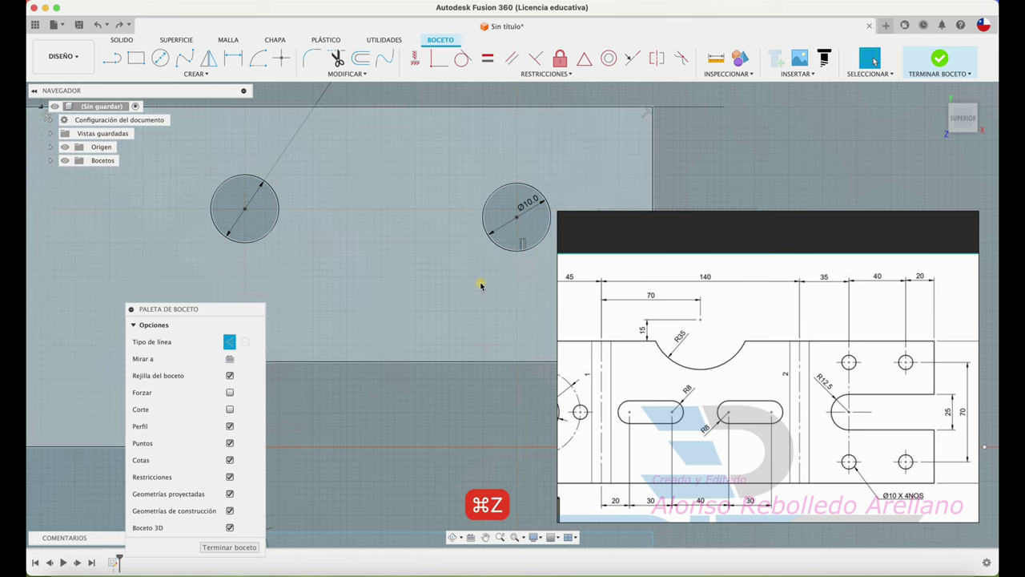
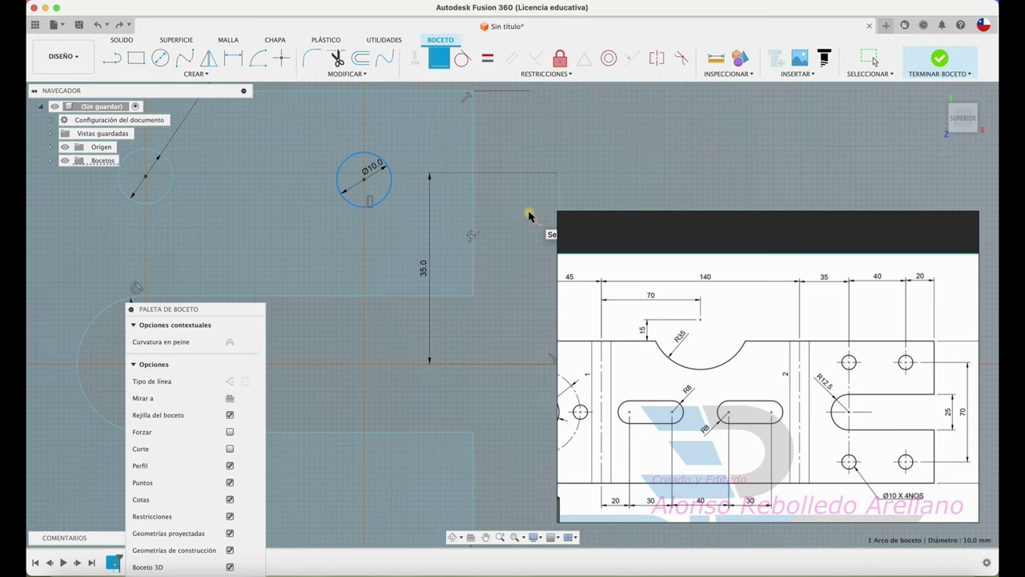
key("↺")
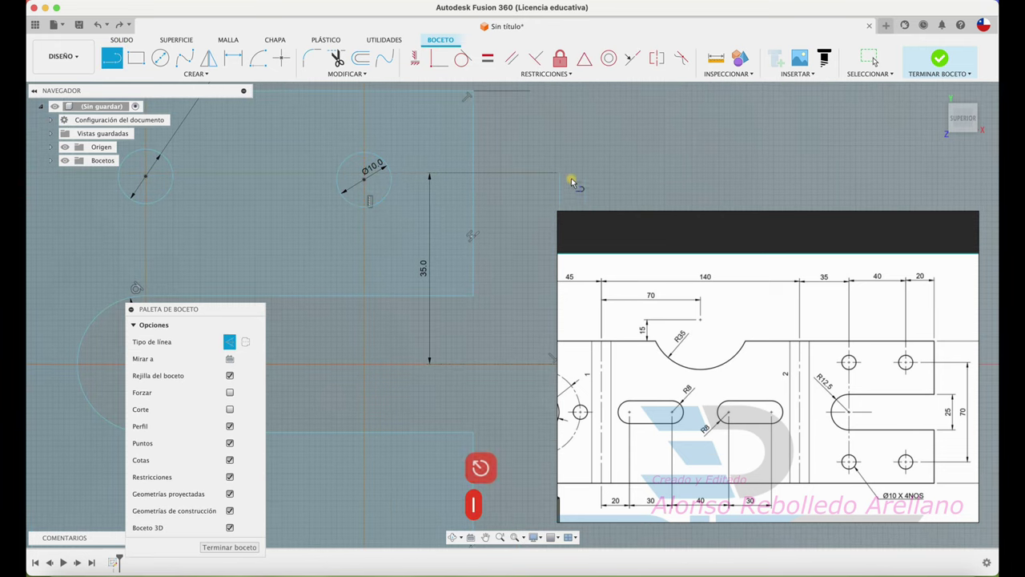
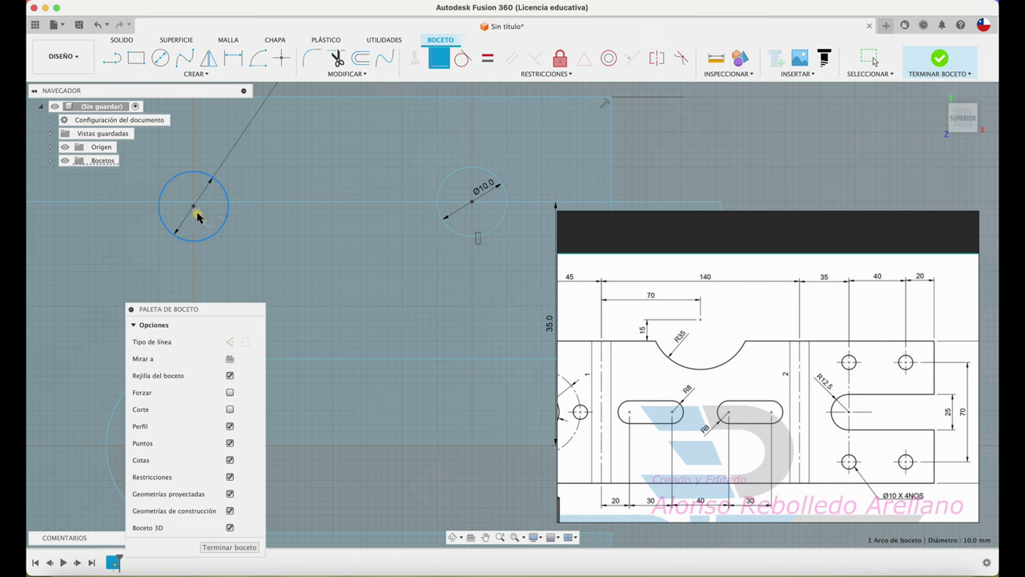
key("↺")
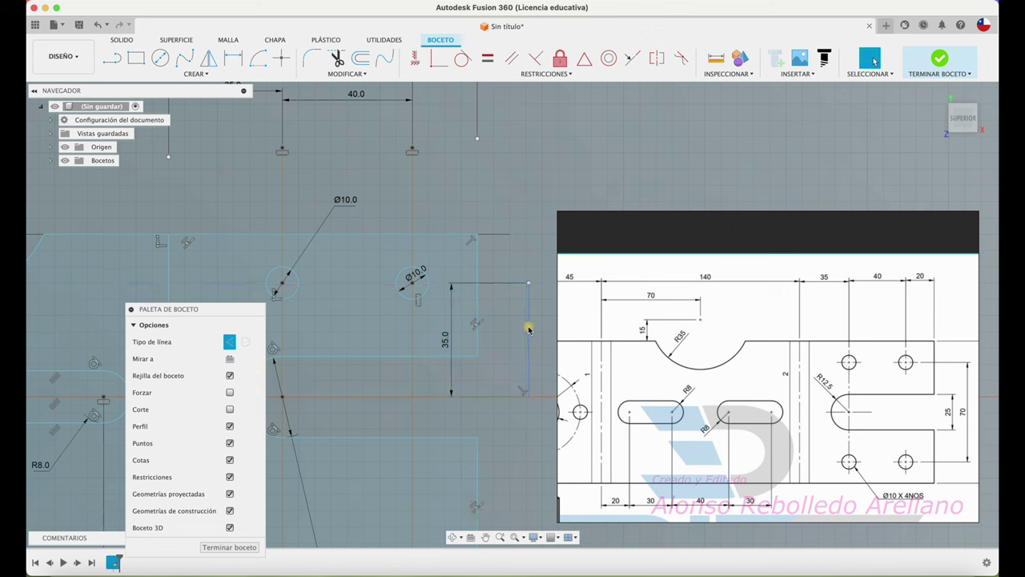
Stop the line tool, leaving the closed region around both Ø10 holes.
key("BackSpace")
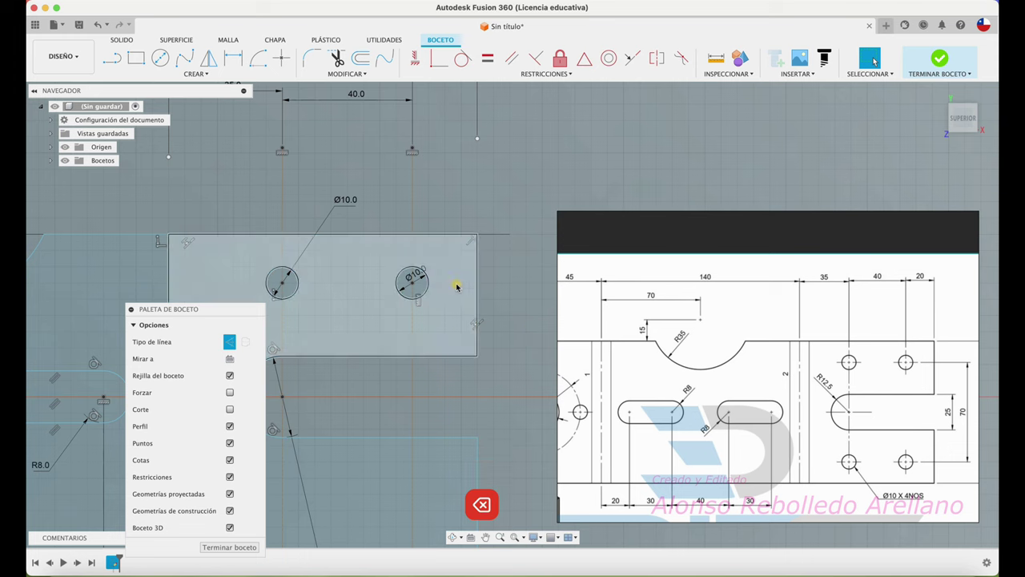
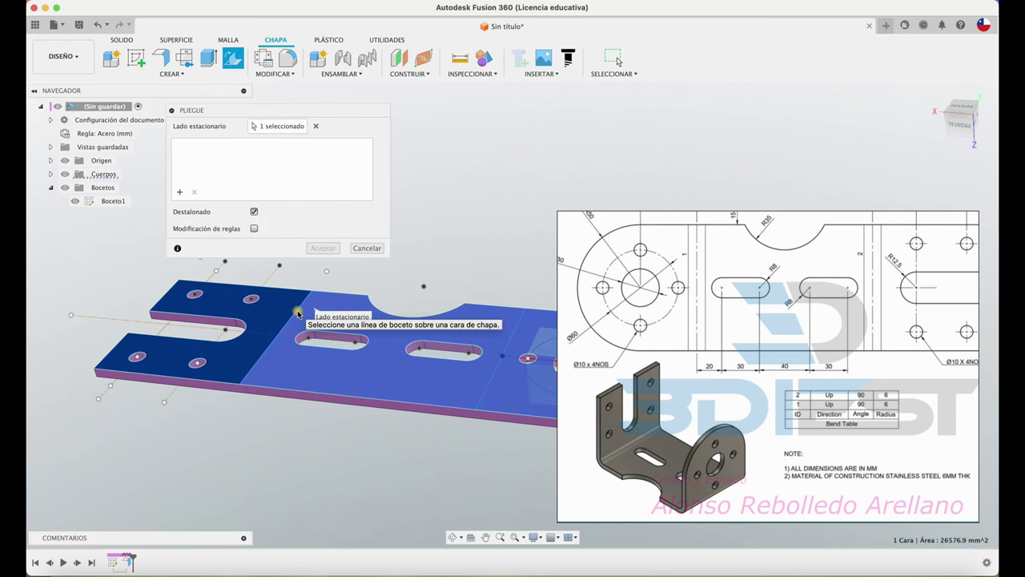
Pick the stationary face and the sketch bend line for the 90° bend.
left_click(619, 62)
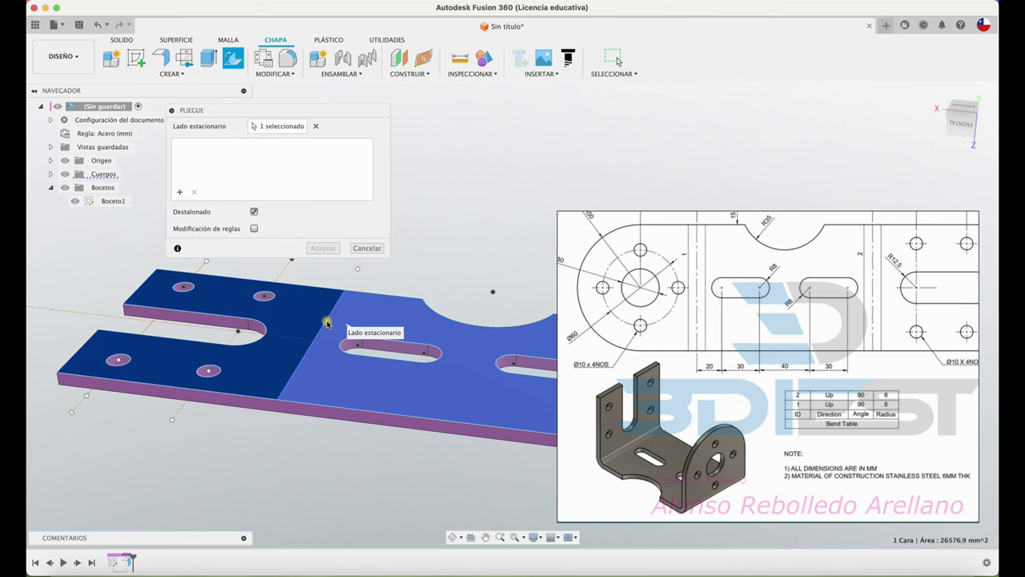
left_click(619, 63)
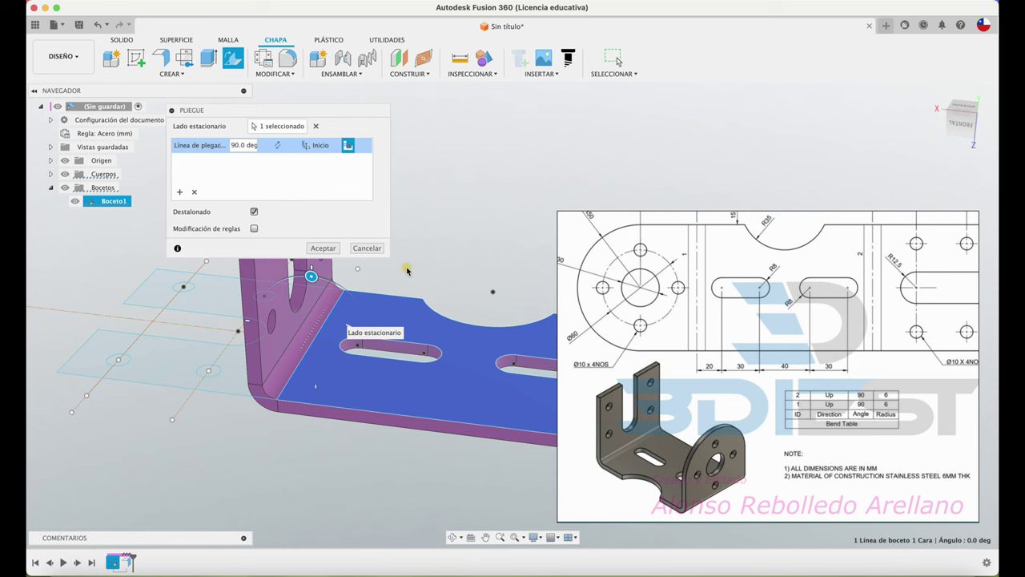